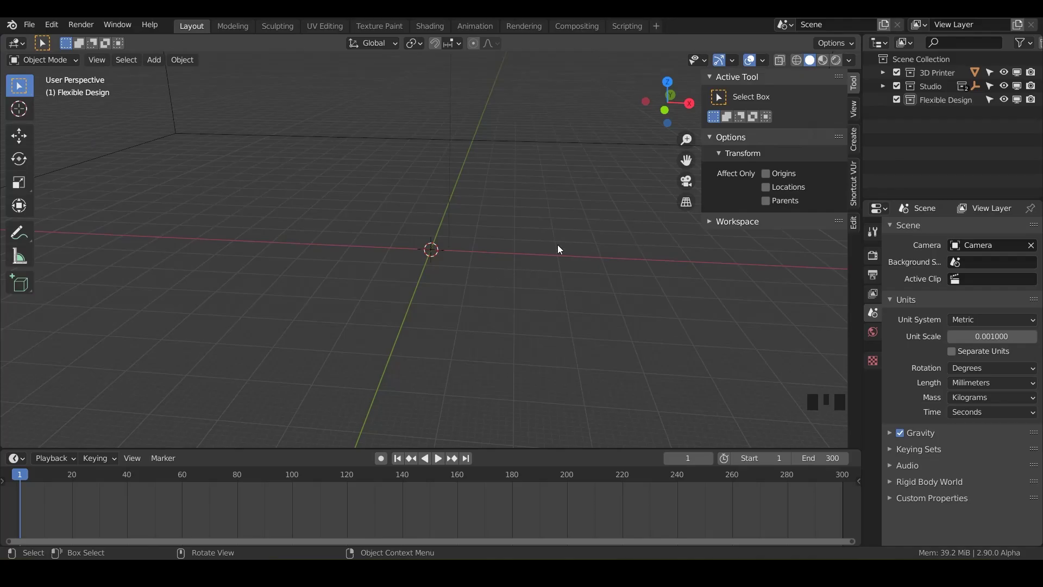
Step: Load Dumbbell2.png as a reference image empty in the front view
key("KP_1")
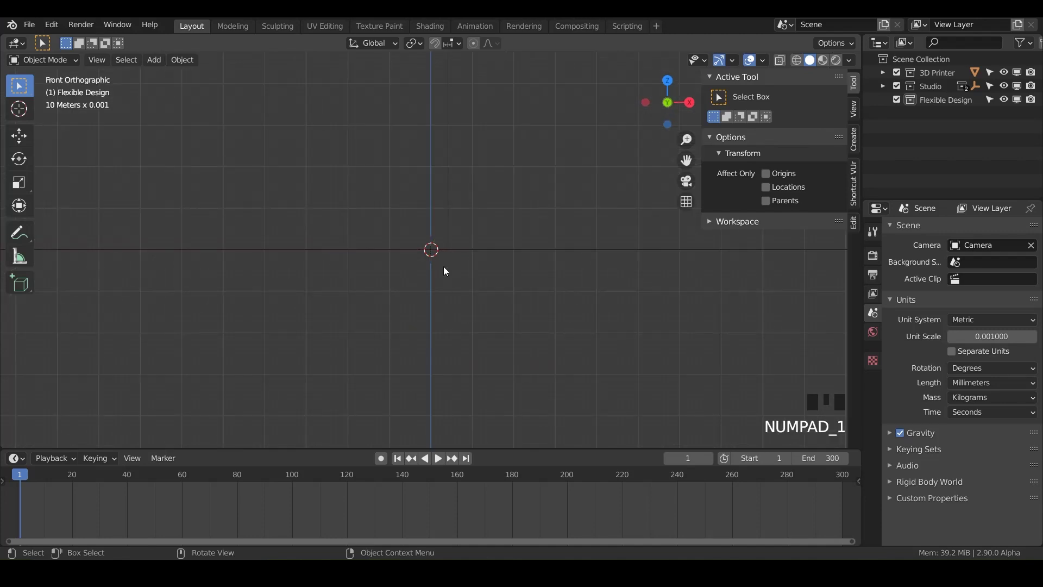
key("shift+a")
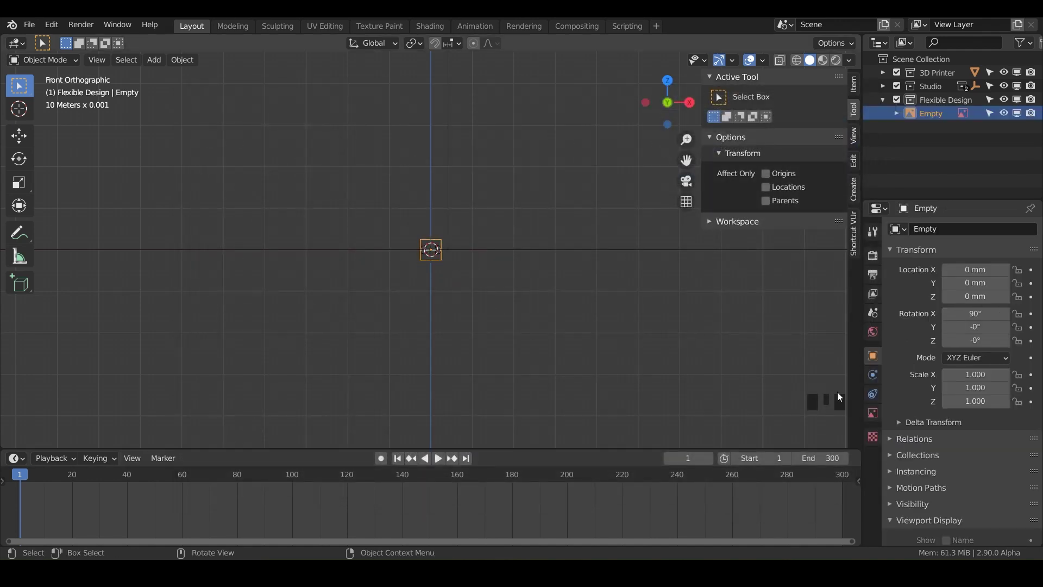
left_click(876, 422)
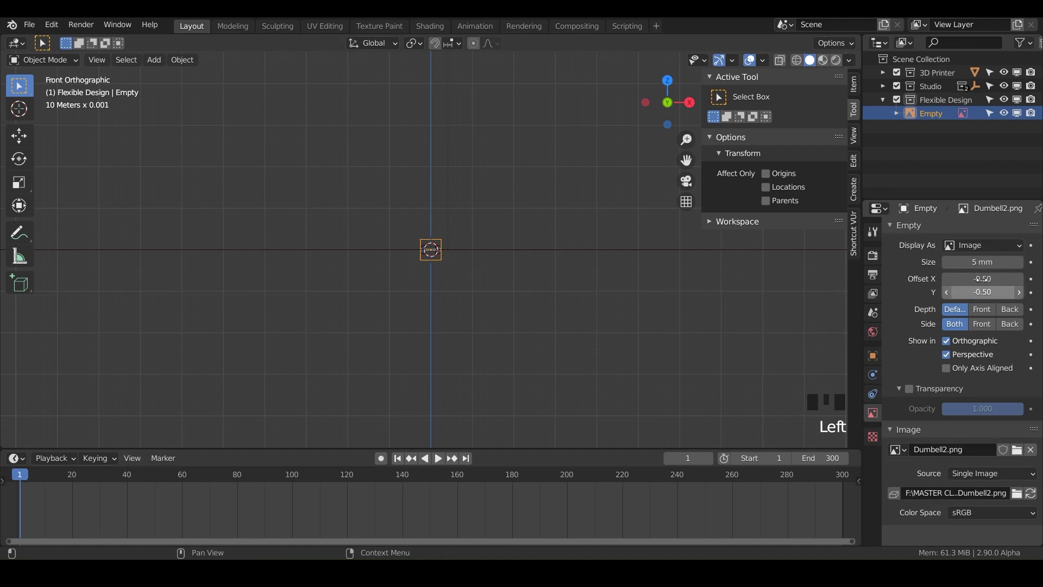
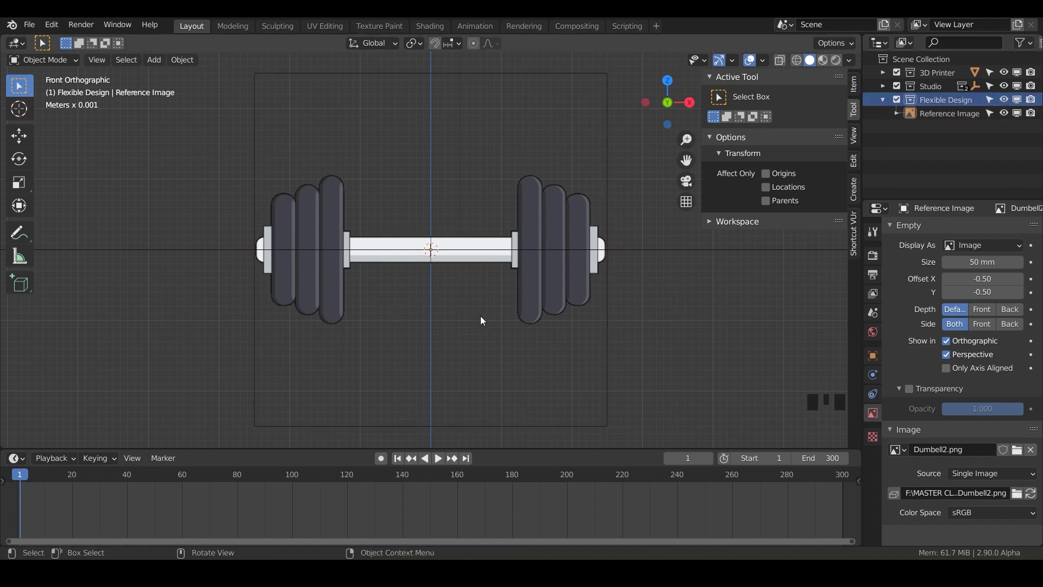
Step: Add a cylinder with 64 vertices, radius 10.7 mm, depth 50 mm, rotated 90° on Y
key("shift+a")
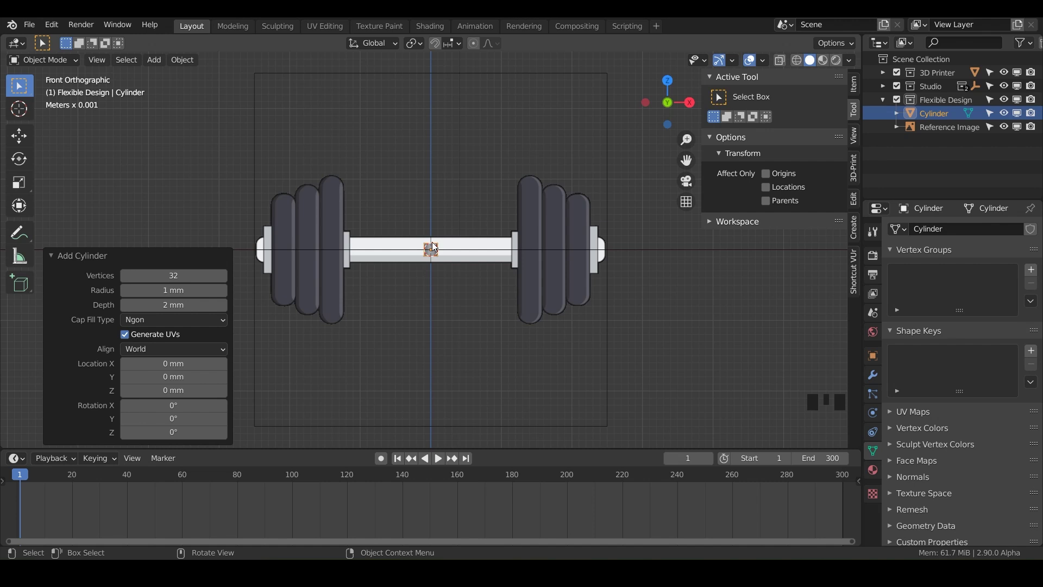
scroll("up", 3)
scroll("down", 3)
scroll("up", 3)
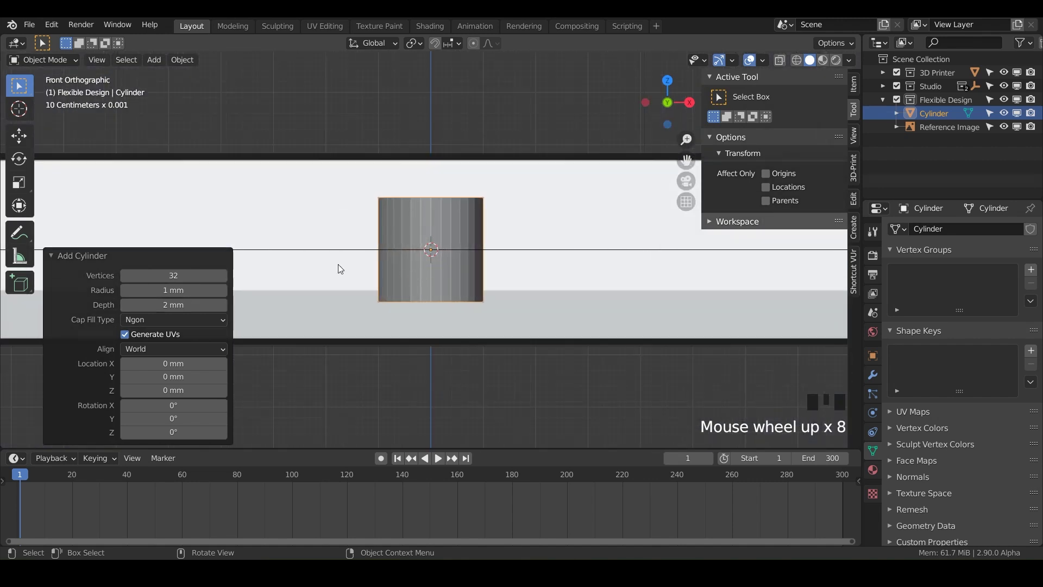
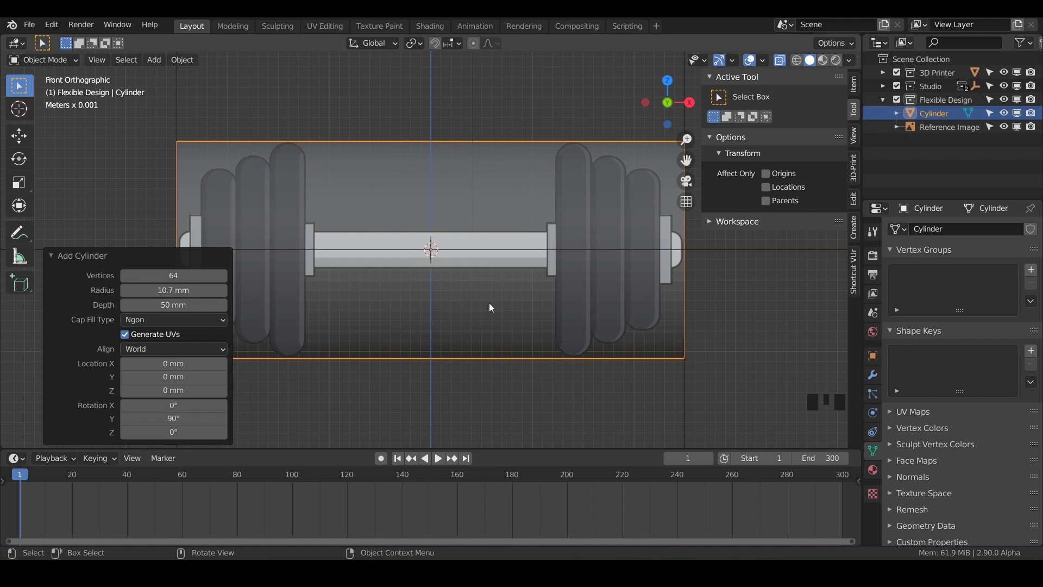
scroll("down", 3)
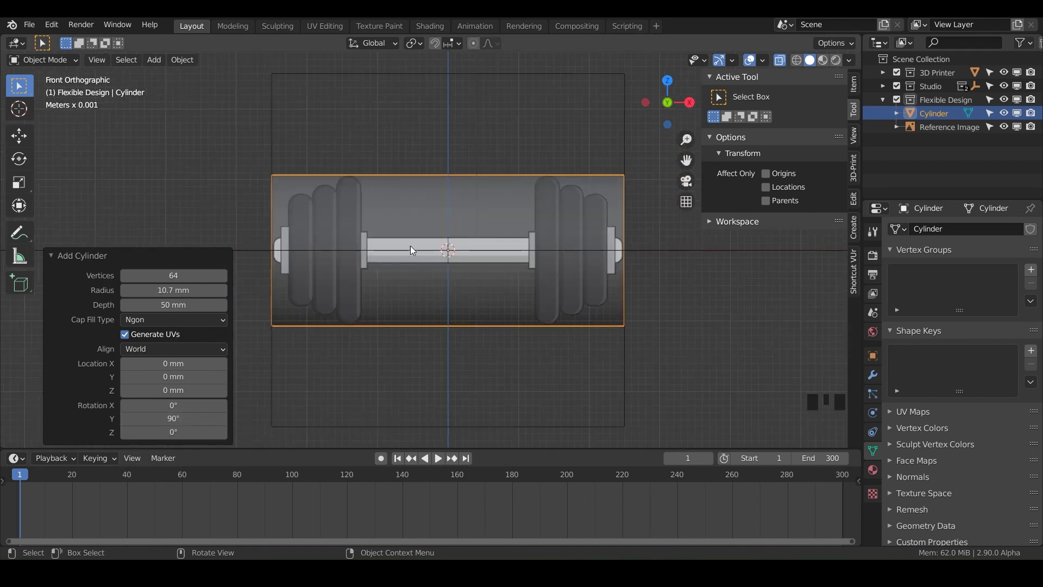
scroll("up", 3)
scroll("up", 3)
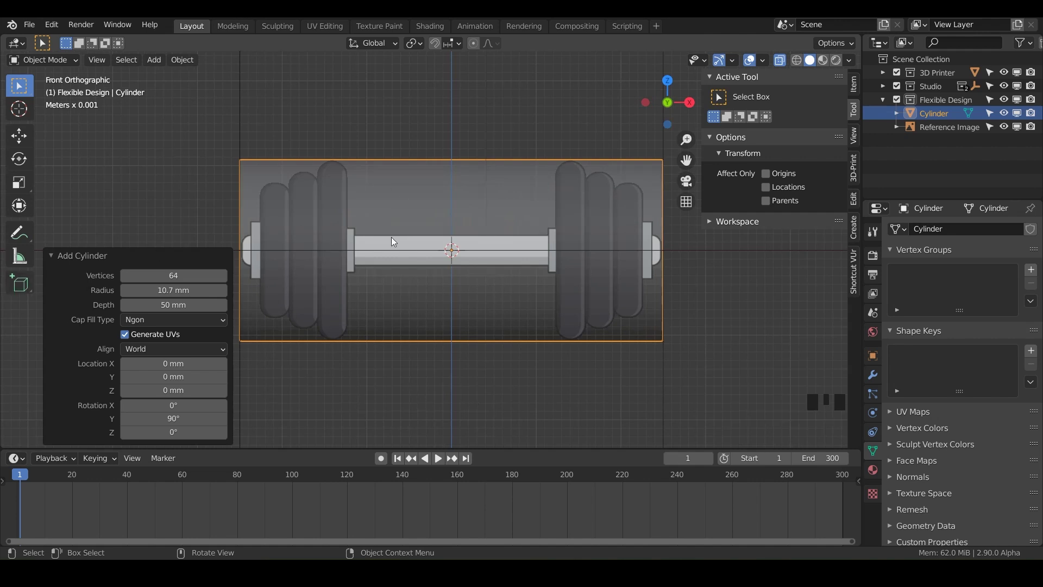
Step: Enter Edit Mode and cut one edge loop around the cylinder's middle with Loop Cut
key("Tab")
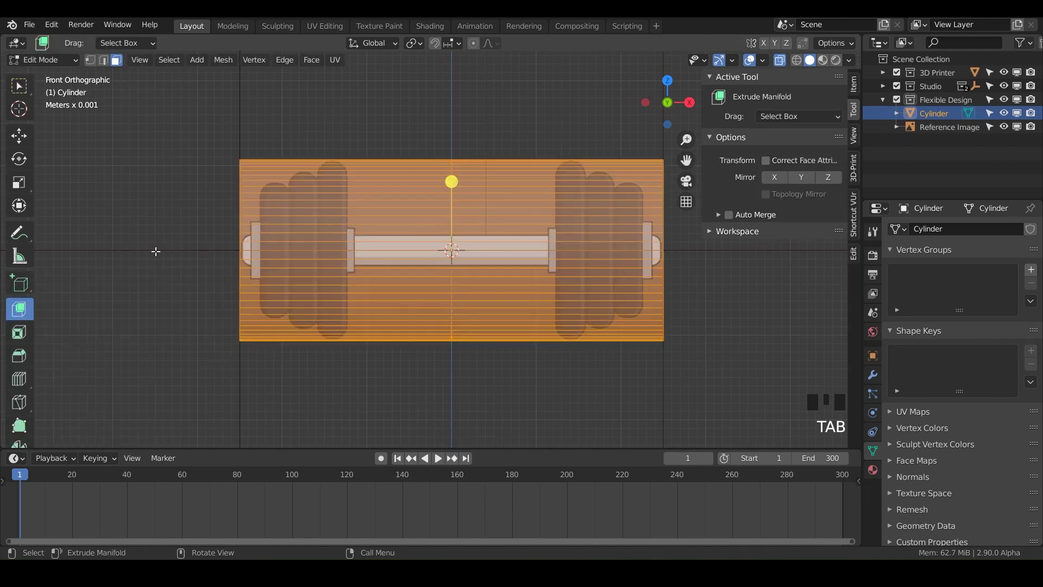
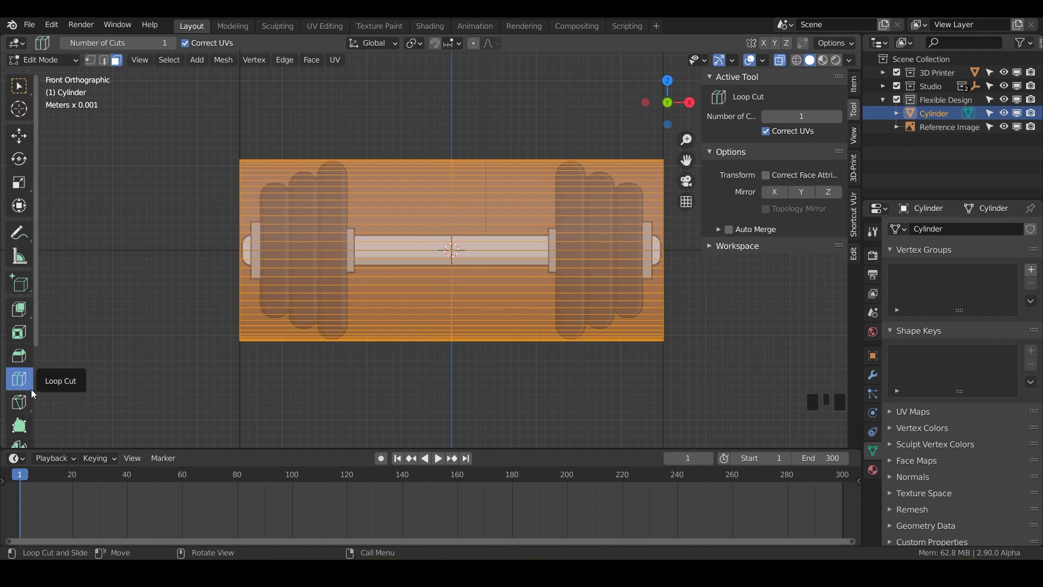
left_click_drag(29, 390, 114, 424)
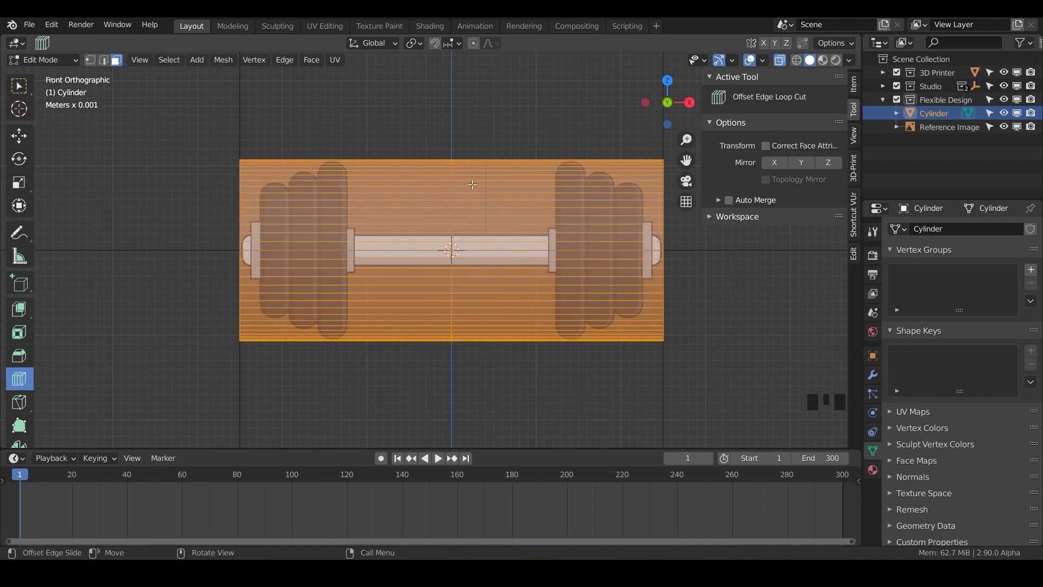
left_click_drag(16, 382, 384, 257)
left_click_drag(454, 203, 24, 385)
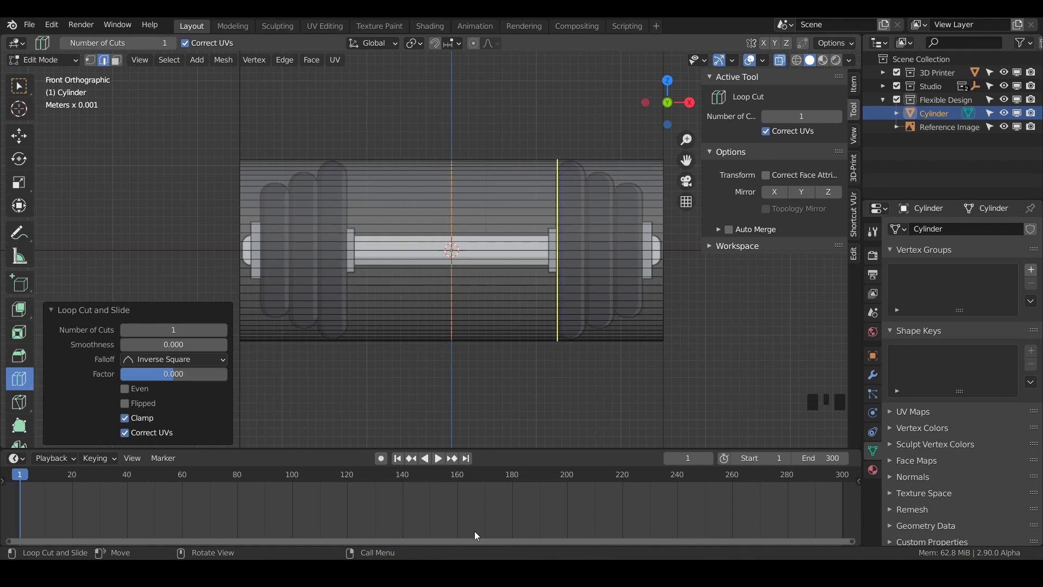
Step: Offset the centre loop into a mirrored pair with Factor about 0.945
left_click_drag(22, 385, 88, 416)
left_click_drag(87, 416, 423, 184)
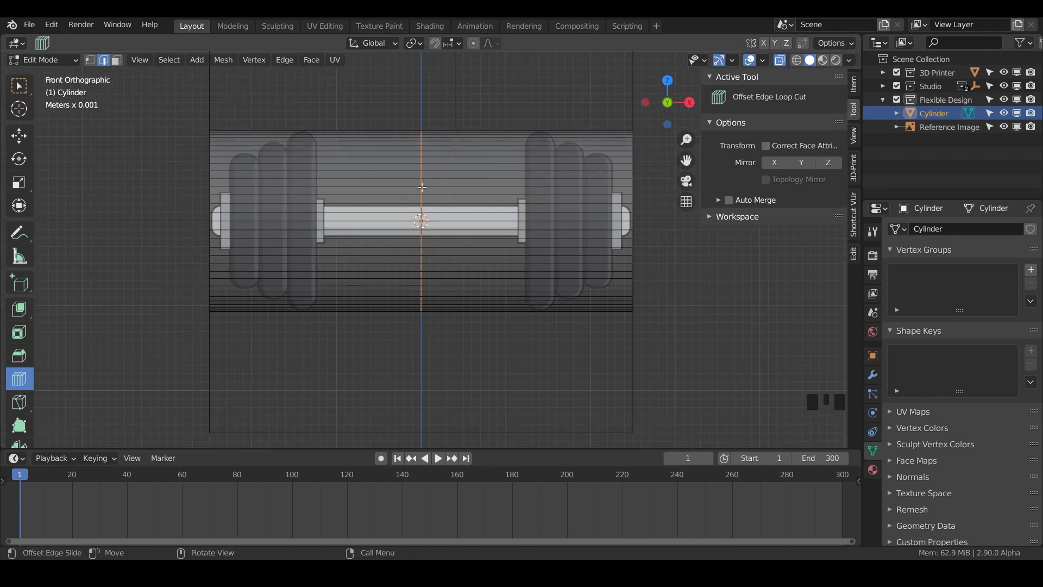
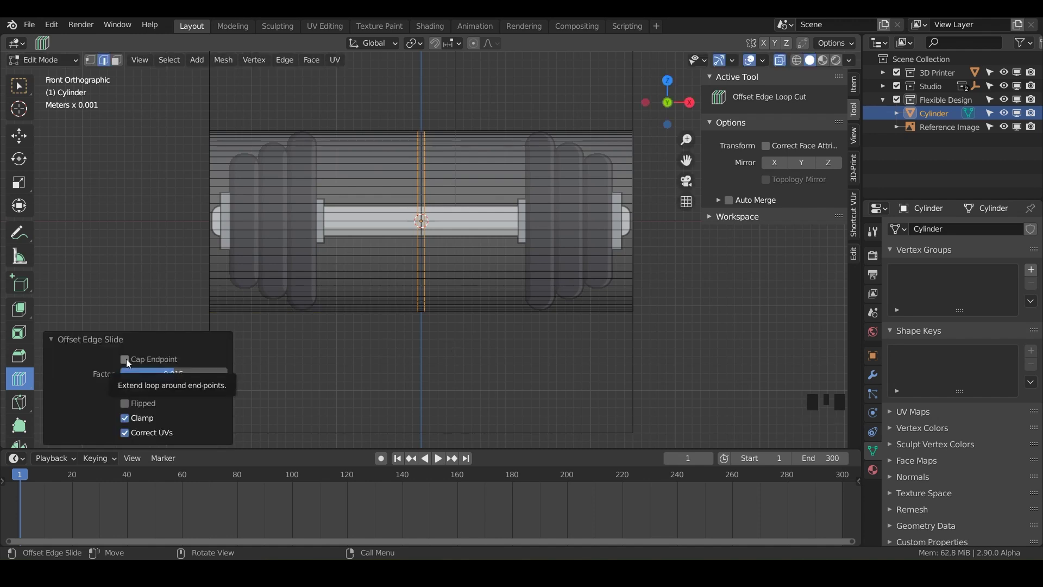
left_click(127, 366)
left_click(127, 366)
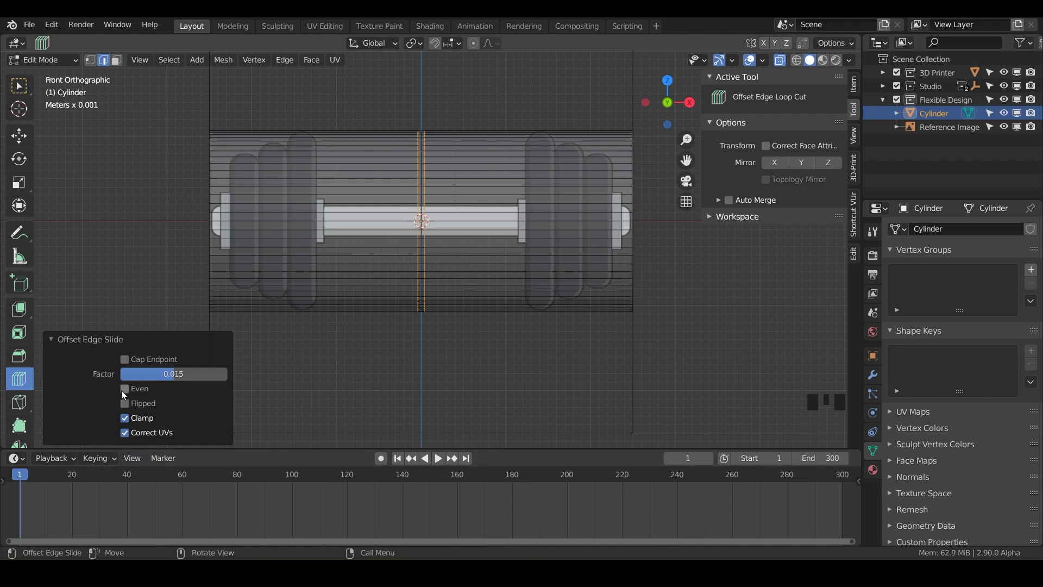
left_click(127, 396)
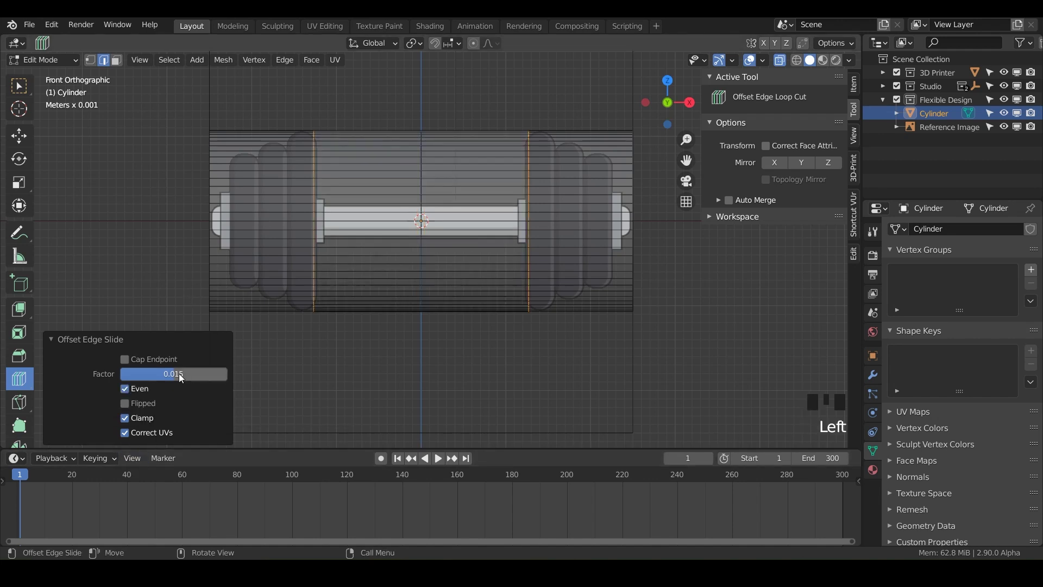
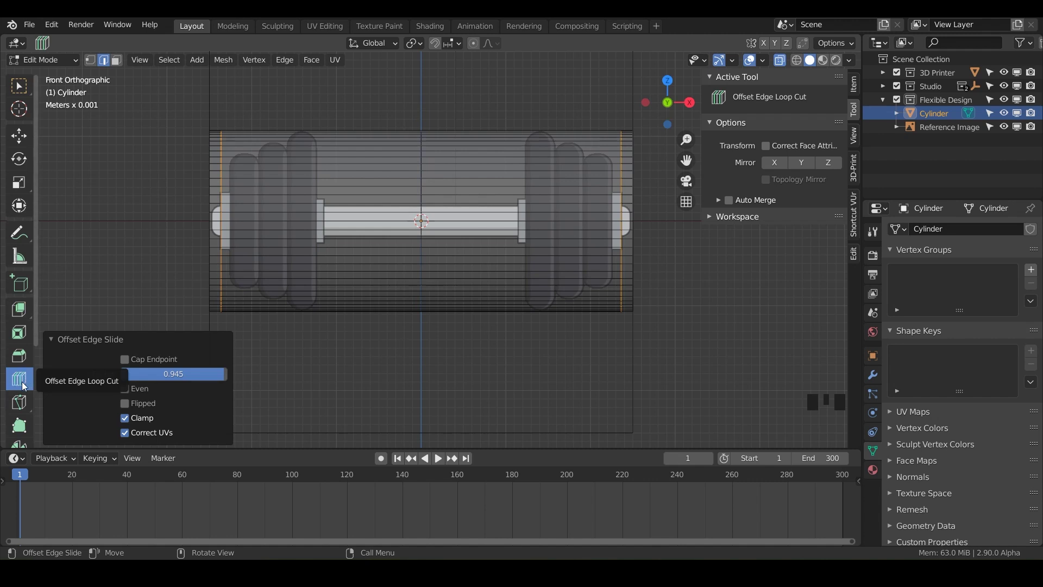
Step: Select the centre edge loop with Select Box and return to the front view
left_click_drag(21, 91, 423, 179)
left_click(423, 179)
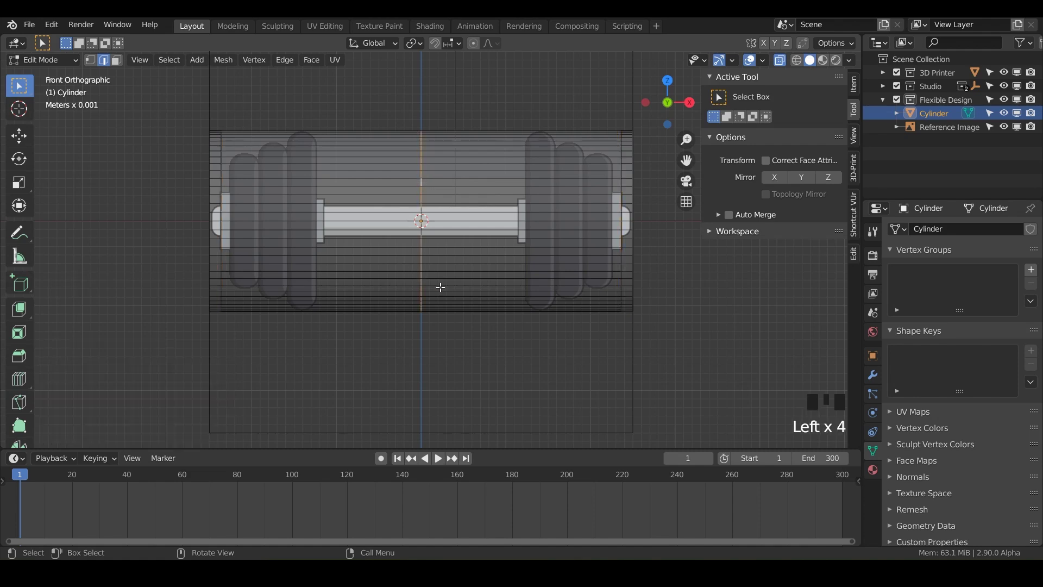
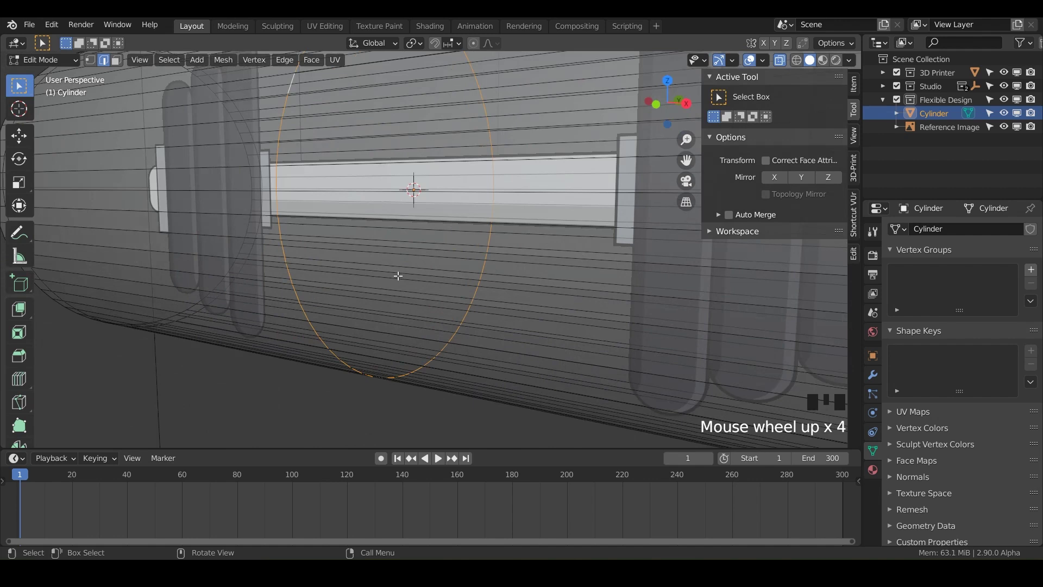
scroll("down", 3)
key("KP_1")
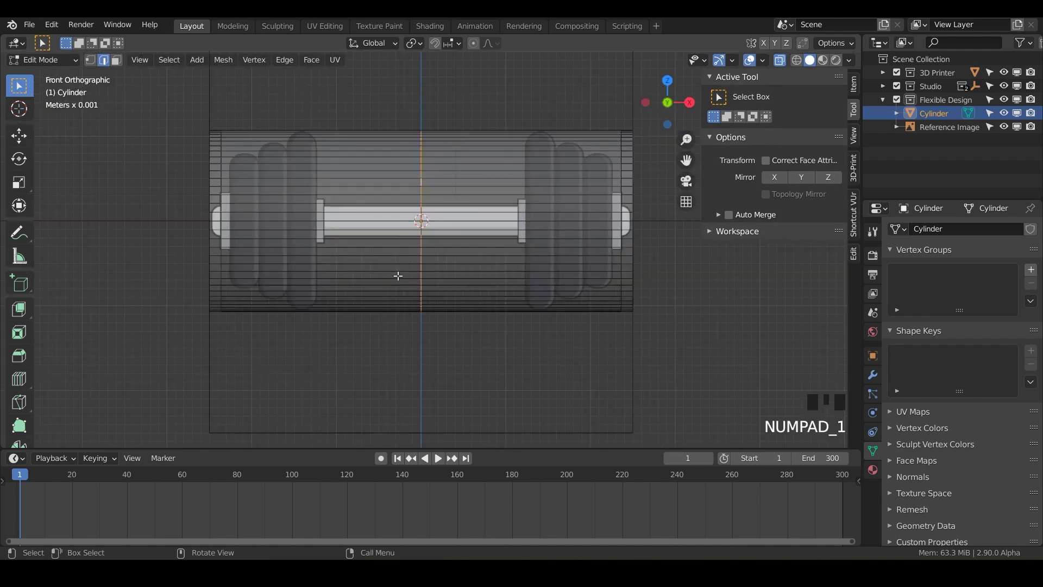
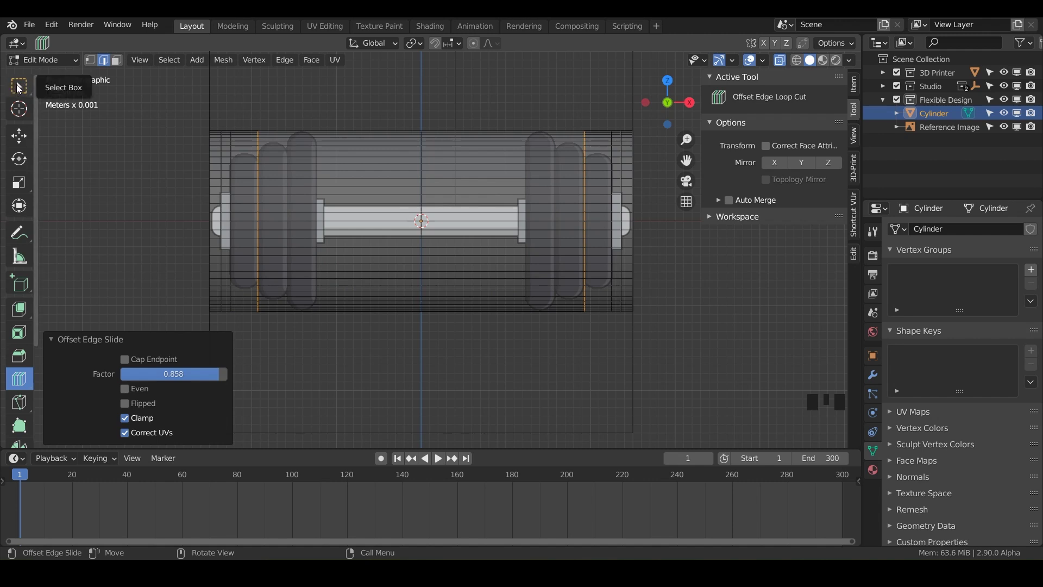
Step: Select the centre loop and start an Offset Edge Loop Cut with Ctrl+Shift+R
left_click_drag(18, 92, 437, 184)
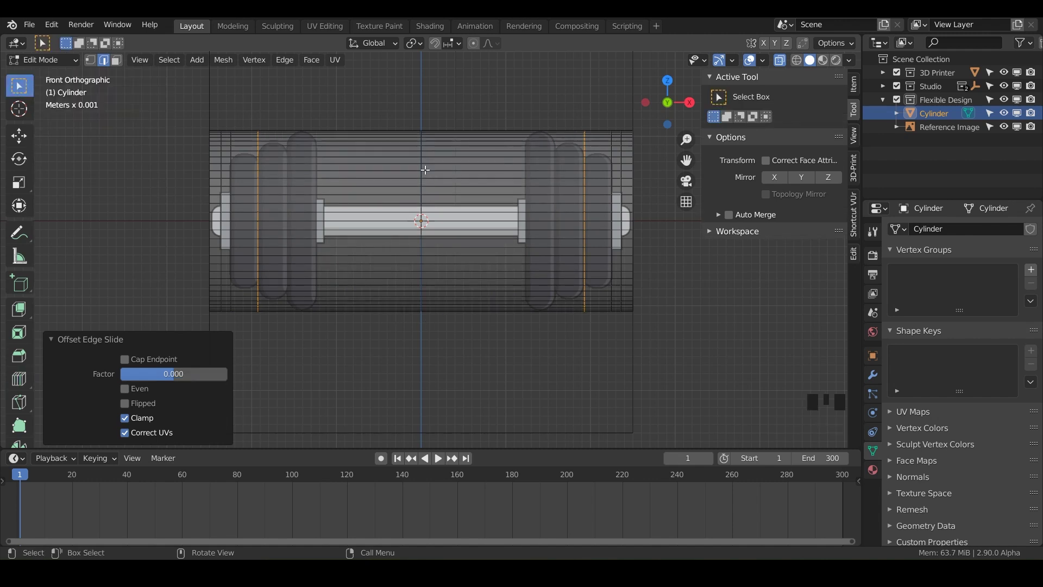
double_click(421, 163)
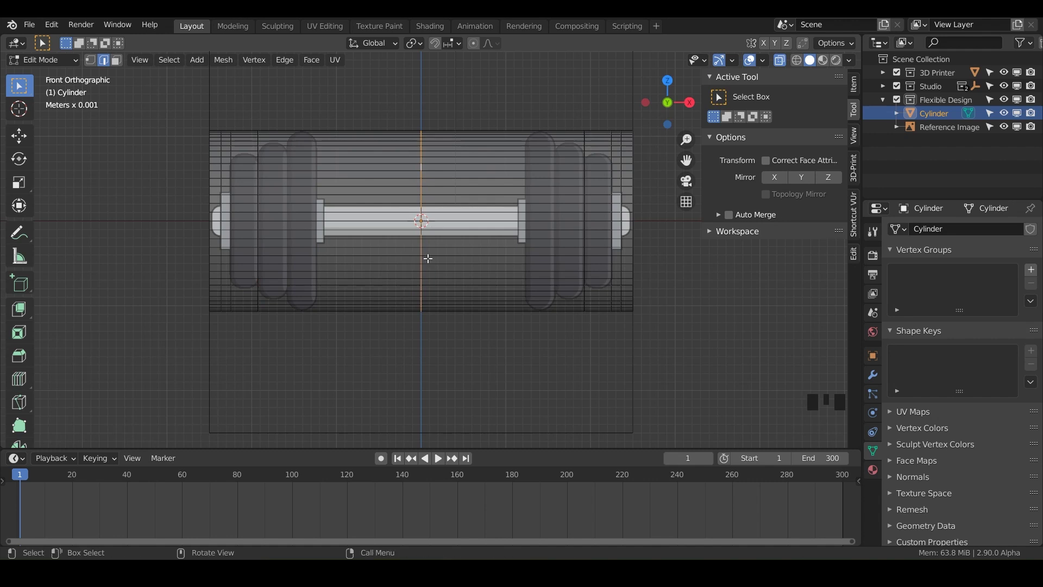
key("ctrl+shift+r")
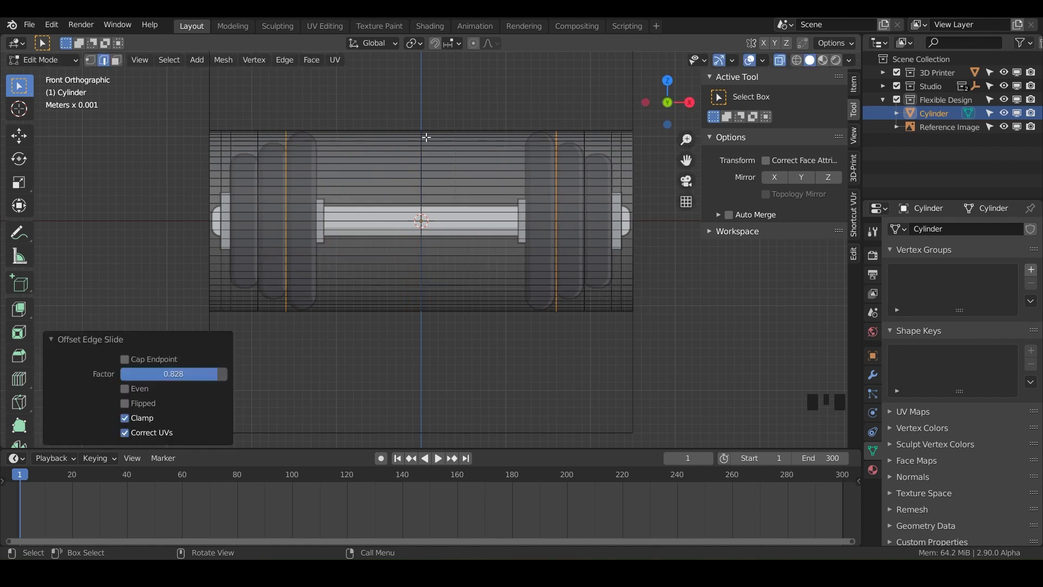
left_click(417, 127)
left_click_drag(415, 110, 415, 163)
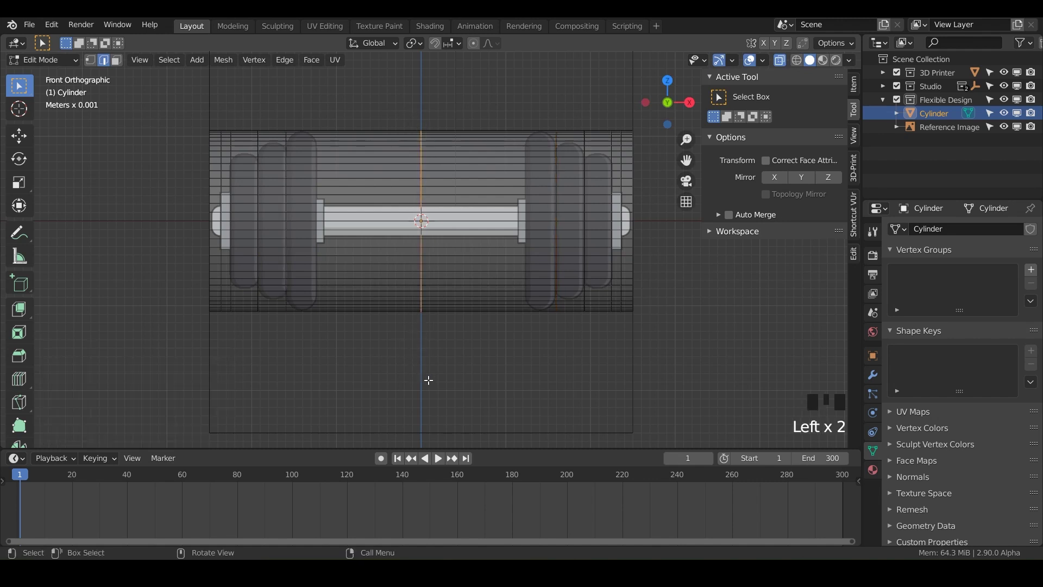
Step: Cut a mirrored loop pair and slide it out to the inner plates, factor about 0.93
key("ctrl+shift+r")
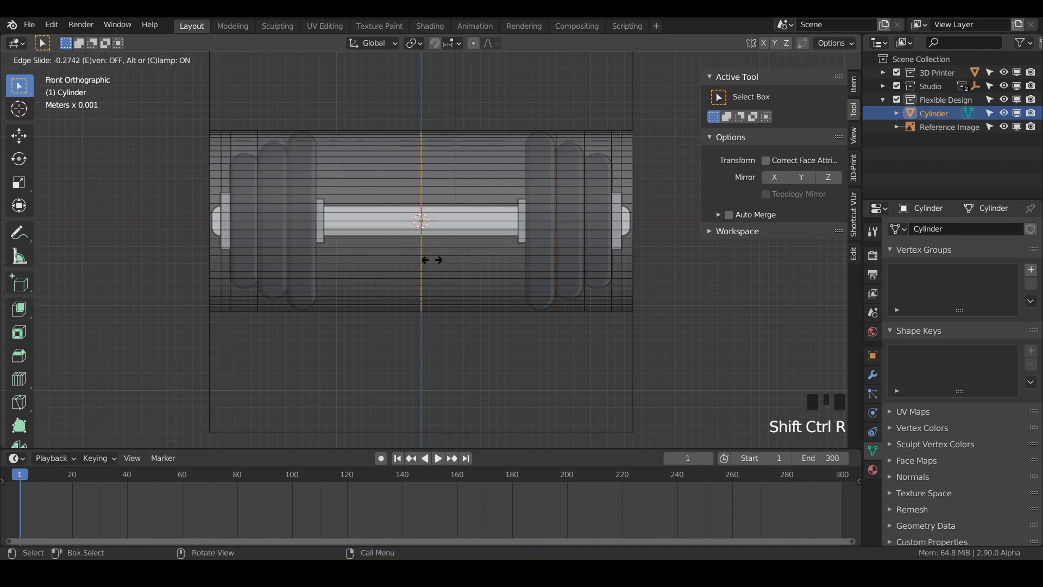
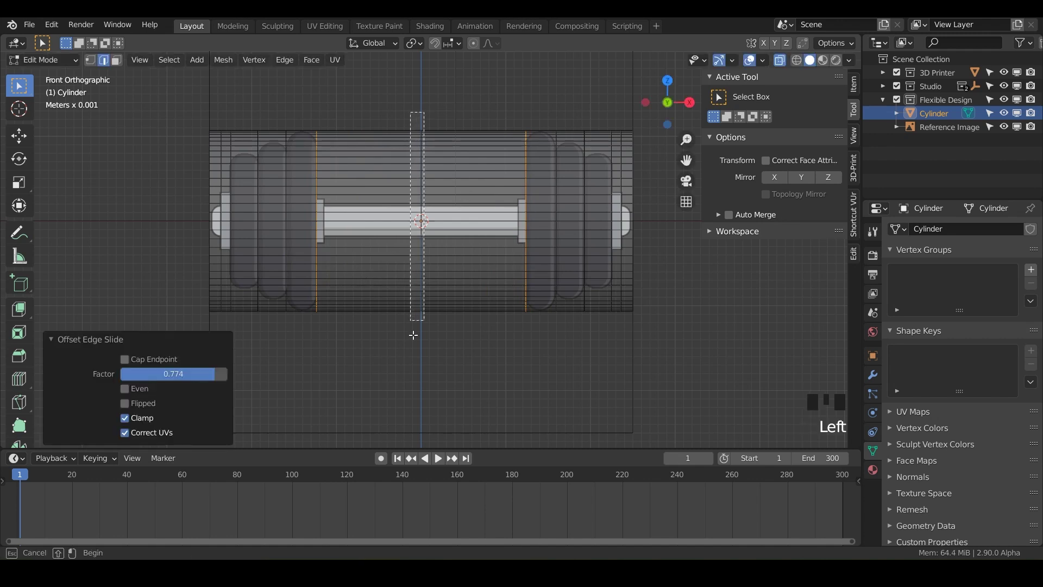
key("ctrl+shift+r")
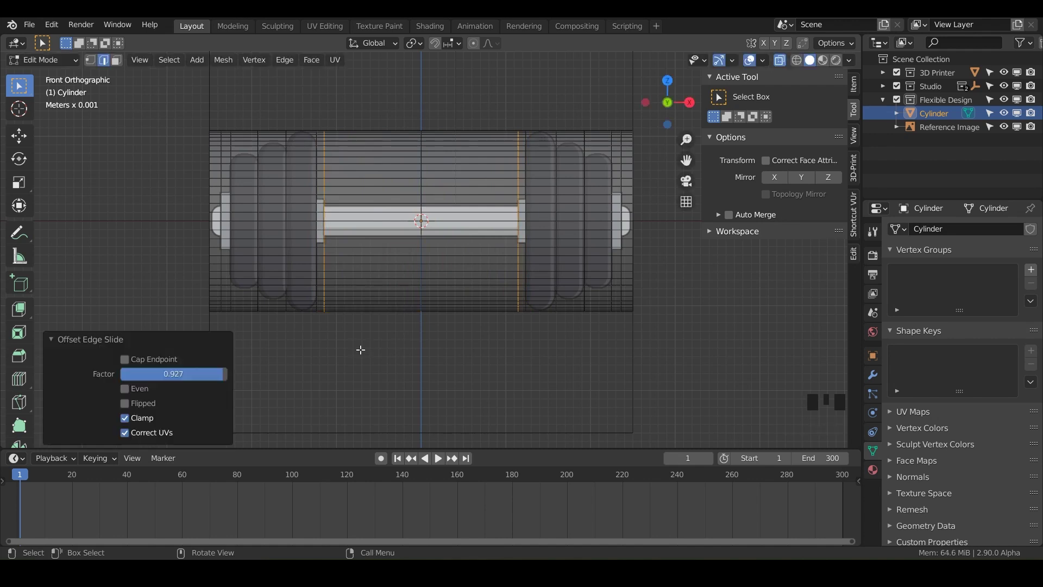
left_click_drag(424, 238, 153, 185)
key("2")
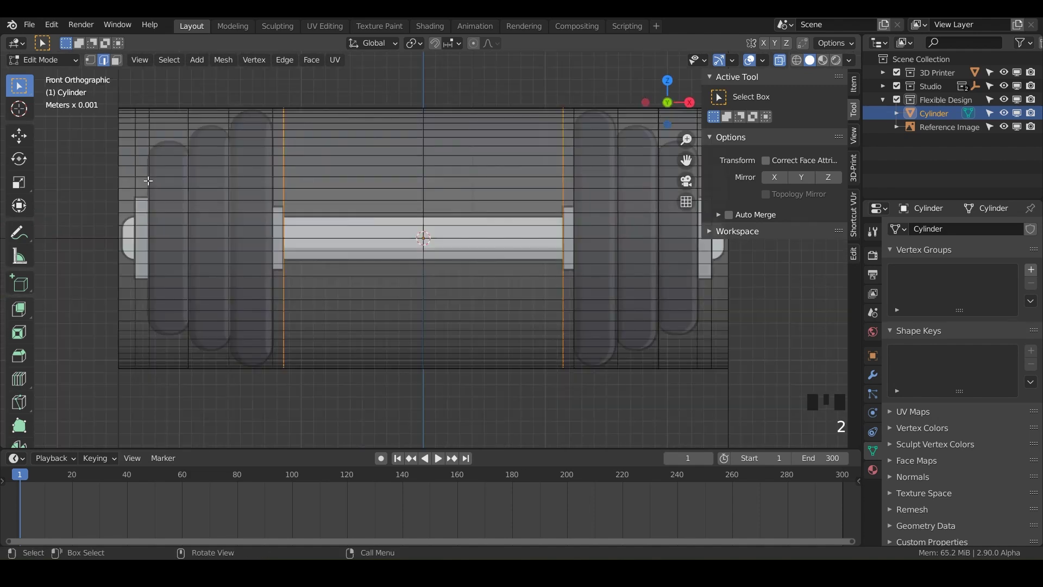
Step: Add loop cuts at each left-hand plate edge and where the plate meets the bar
double_click(150, 178)
left_click(189, 181)
double_click(191, 180)
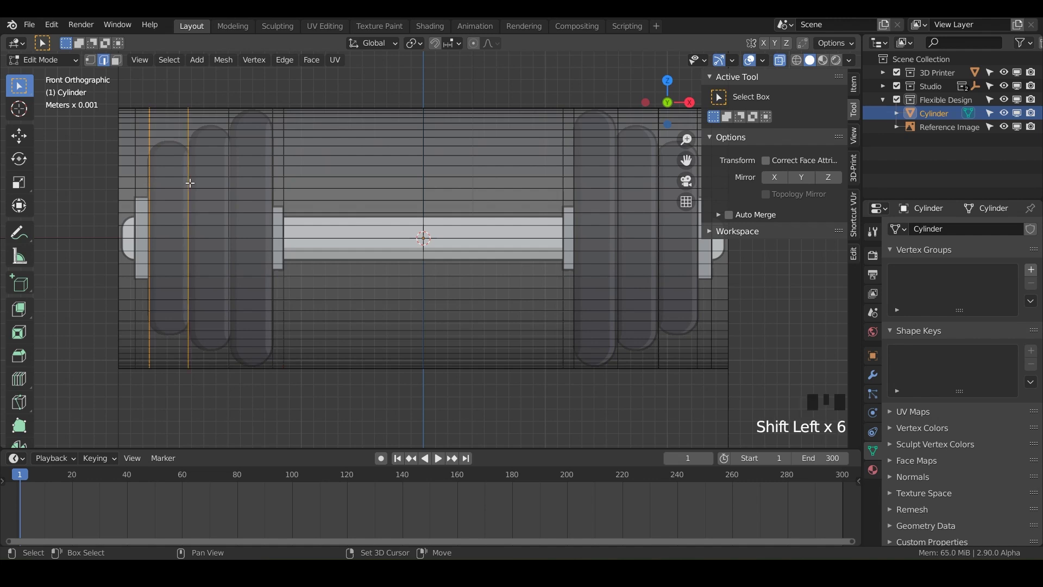
double_click(229, 181)
double_click(274, 184)
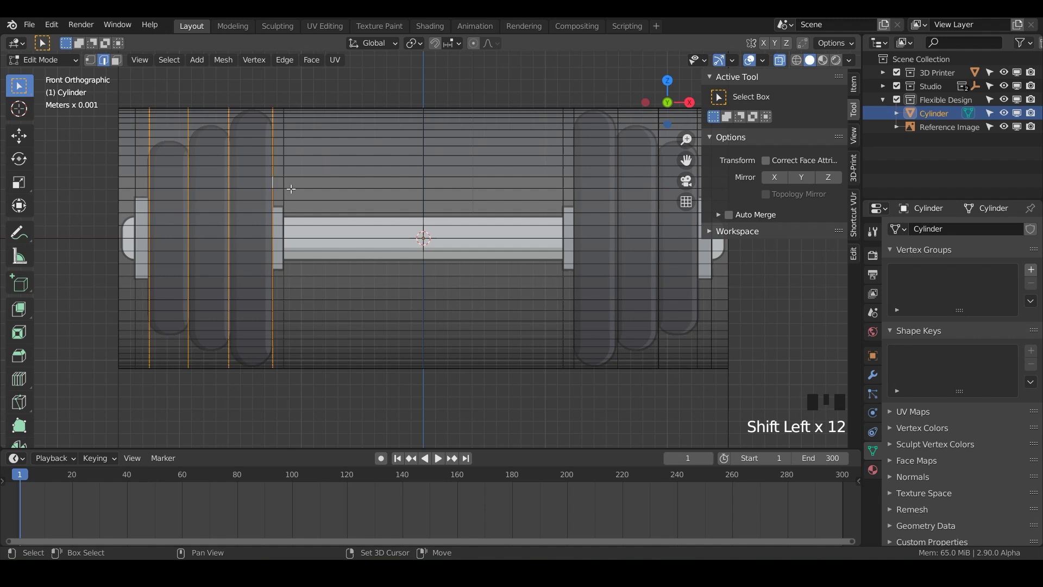
left_click(136, 161)
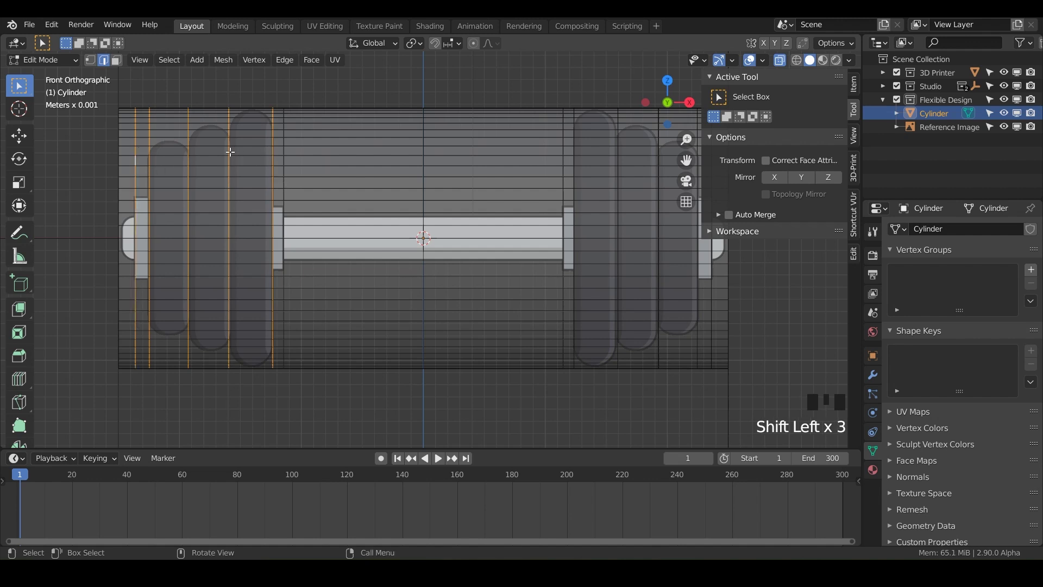
Step: Add loop cuts at the right-hand plate edges and the right end cap edge
left_click_drag(396, 171, 510, 176)
double_click(510, 176)
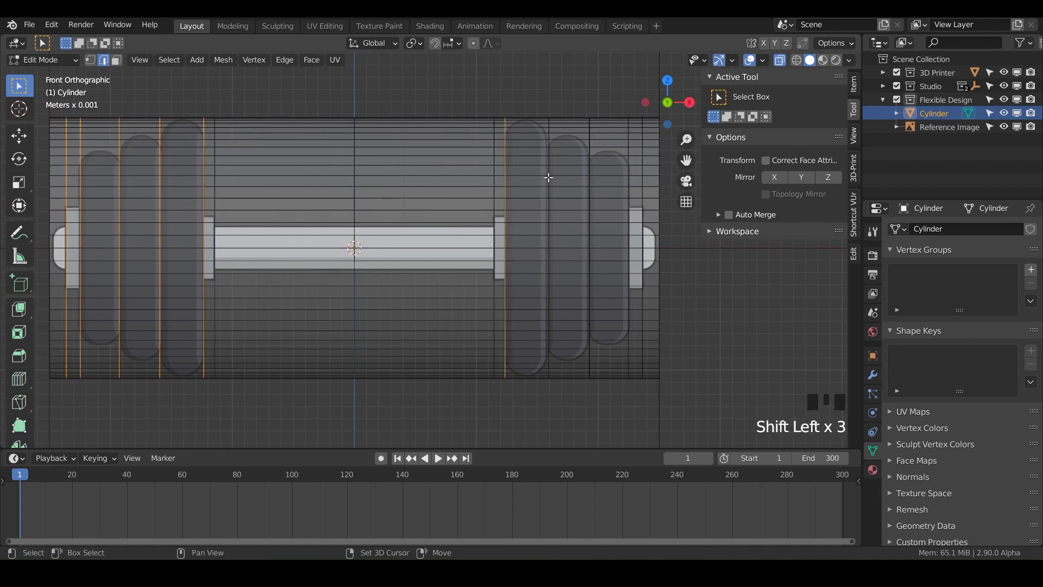
double_click(551, 168)
scroll("up", 3)
left_click_drag(566, 174, 504, 140)
double_click(503, 139)
left_click_drag(516, 170, 360, 193)
double_click(360, 192)
left_click_drag(379, 196, 379, 169)
left_click(379, 169)
double_click(373, 161)
Step: Add a final plate-edge loop, then select the entire mesh
scroll("up", 3)
left_click_drag(394, 129, 386, 179)
left_click_drag(388, 199, 354, 183)
scroll("down", 3)
scroll("down", 3)
left_click_drag(399, 213, 436, 224)
scroll("down", 3)
double_click(434, 225)
left_click_drag(437, 264, 257, 74)
key("a")
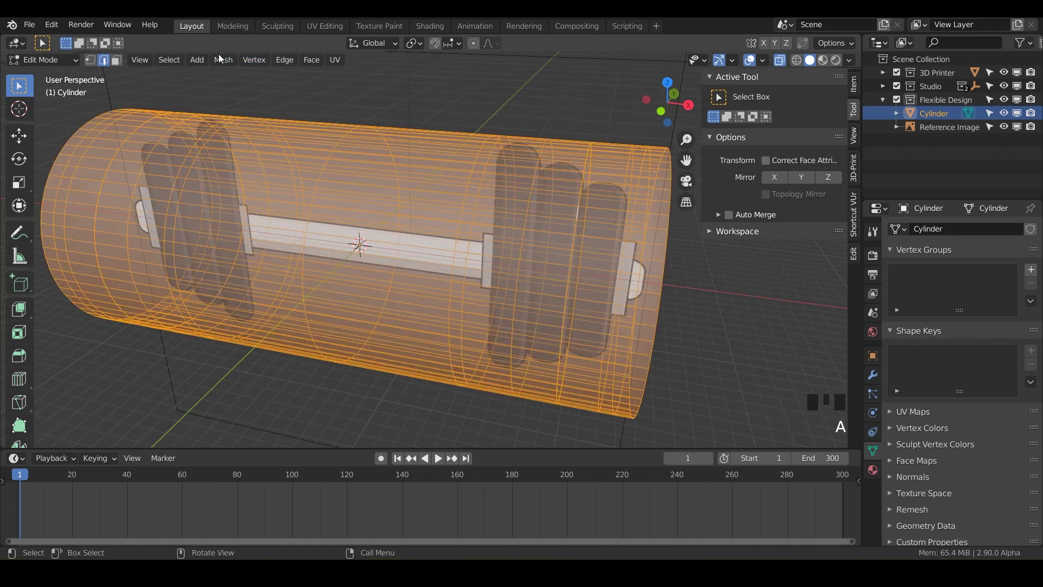
Step: Merge duplicate vertices by distance at 0.0001 mm, then deselect everything
left_click_drag(222, 62, 367, 472)
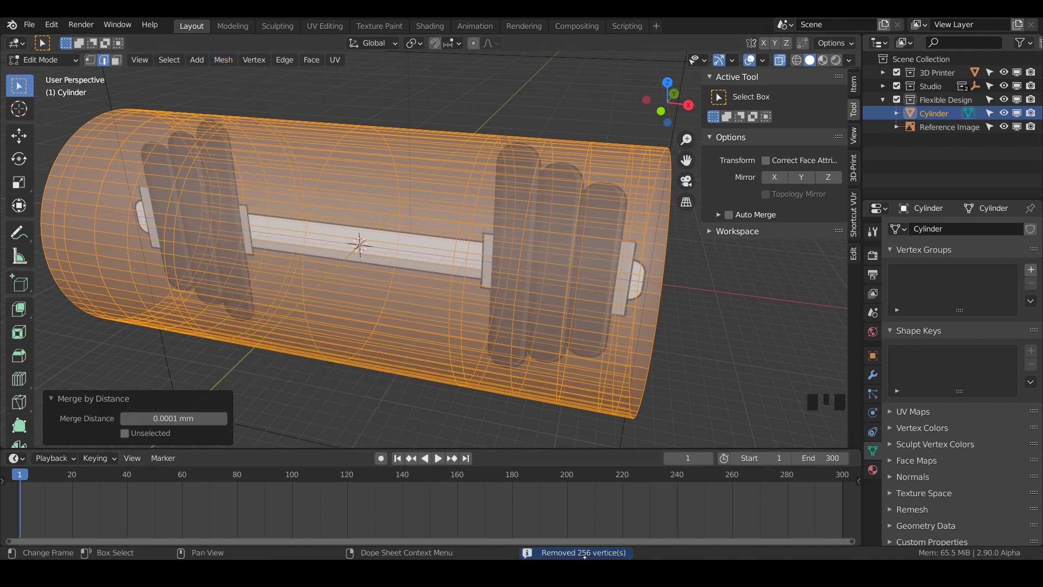
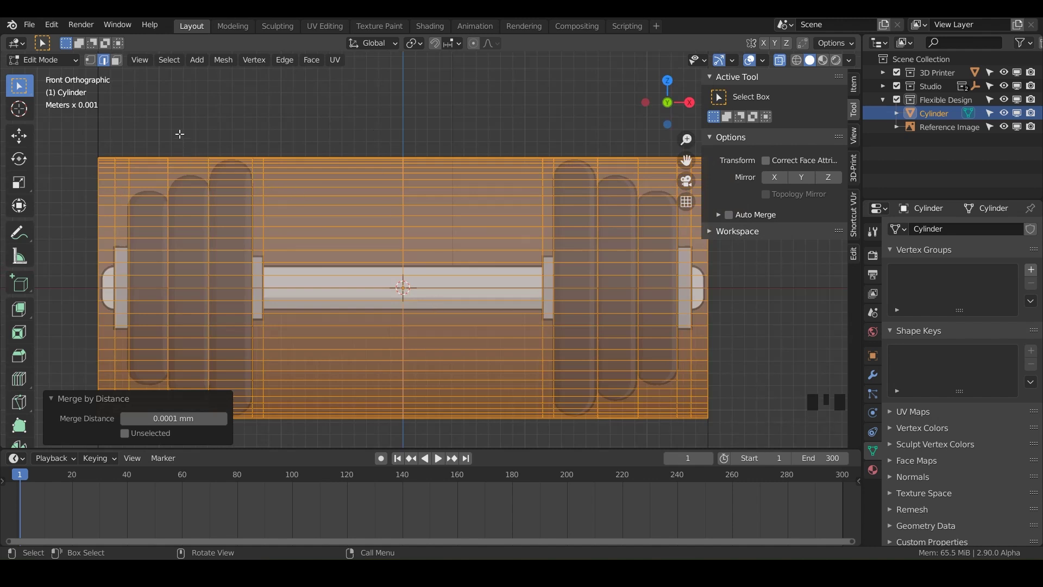
key("alt+a")
Step: Add loop cuts at the left end cap and each left plate edge up to the bar
left_click_drag(195, 170, 229, 194)
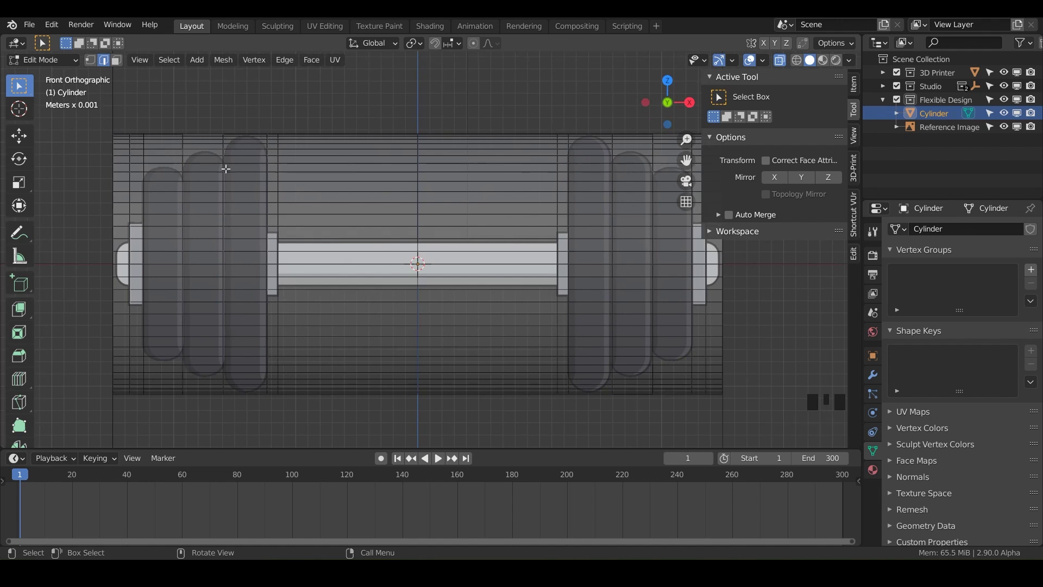
left_click_drag(194, 218, 156, 150)
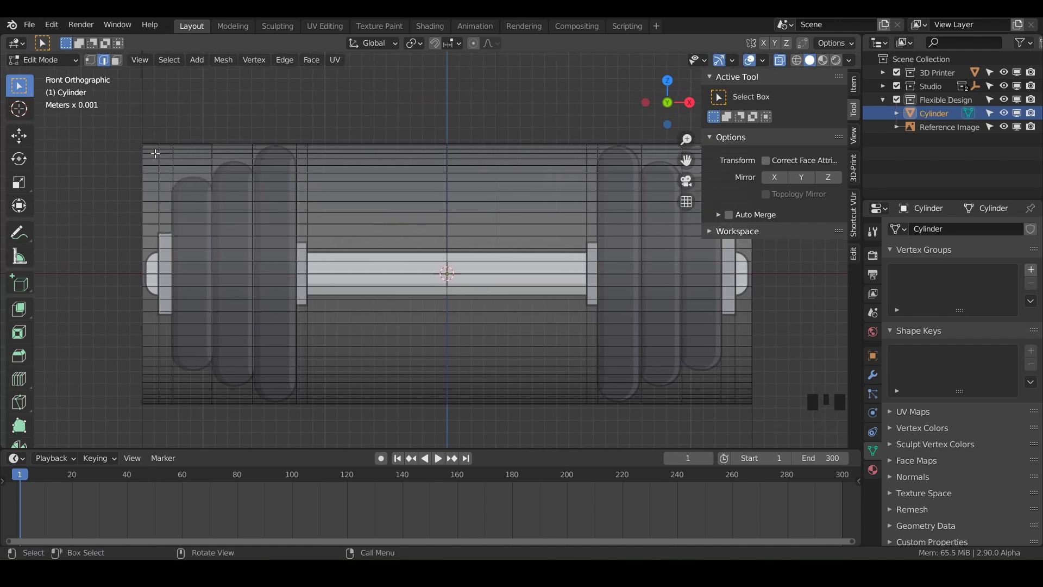
double_click(160, 163)
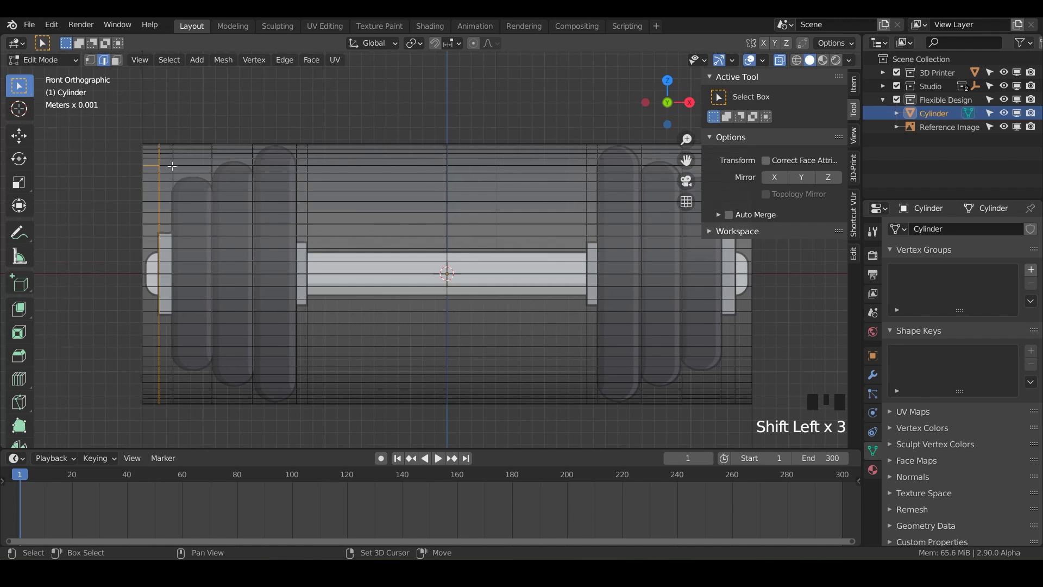
left_click(153, 161)
left_click(160, 165)
double_click(161, 166)
double_click(174, 166)
double_click(213, 167)
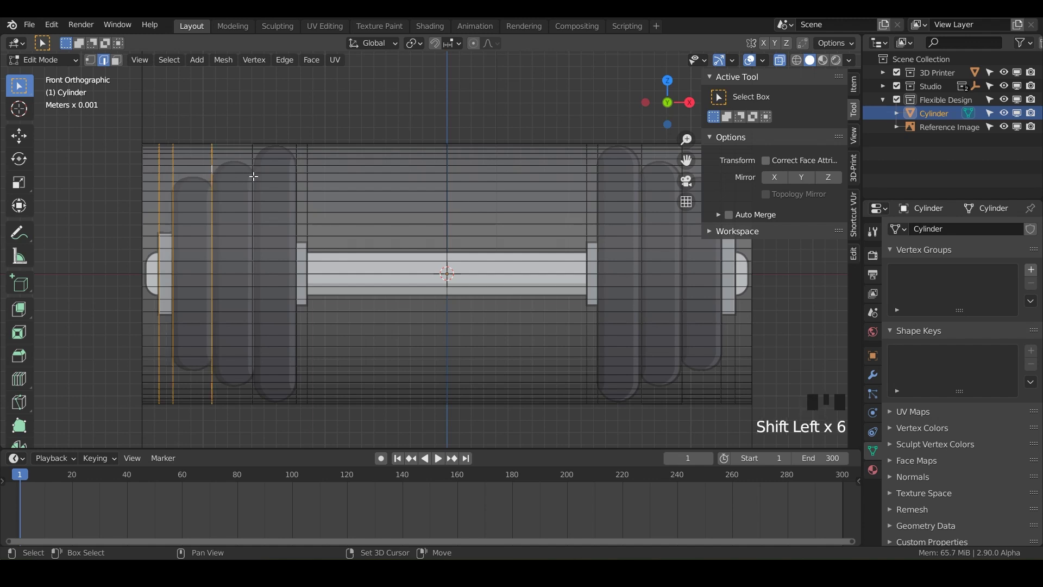
double_click(254, 174)
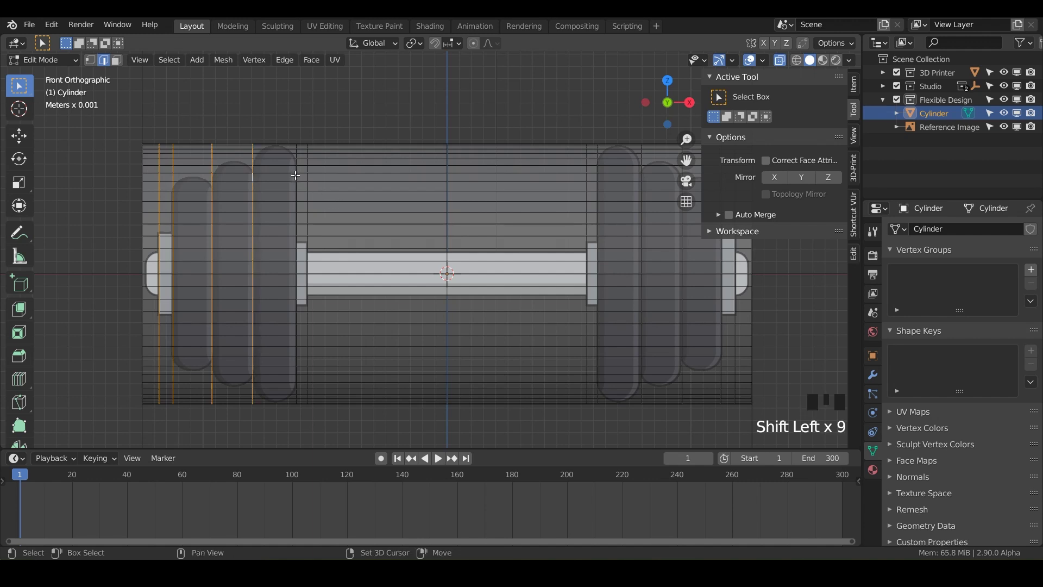
double_click(296, 177)
Step: Undo one cut and add loops at the right plate edges and right end cap
key("ctrl+z")
double_click(297, 173)
left_click_drag(340, 203, 498, 164)
double_click(497, 162)
double_click(541, 162)
double_click(582, 161)
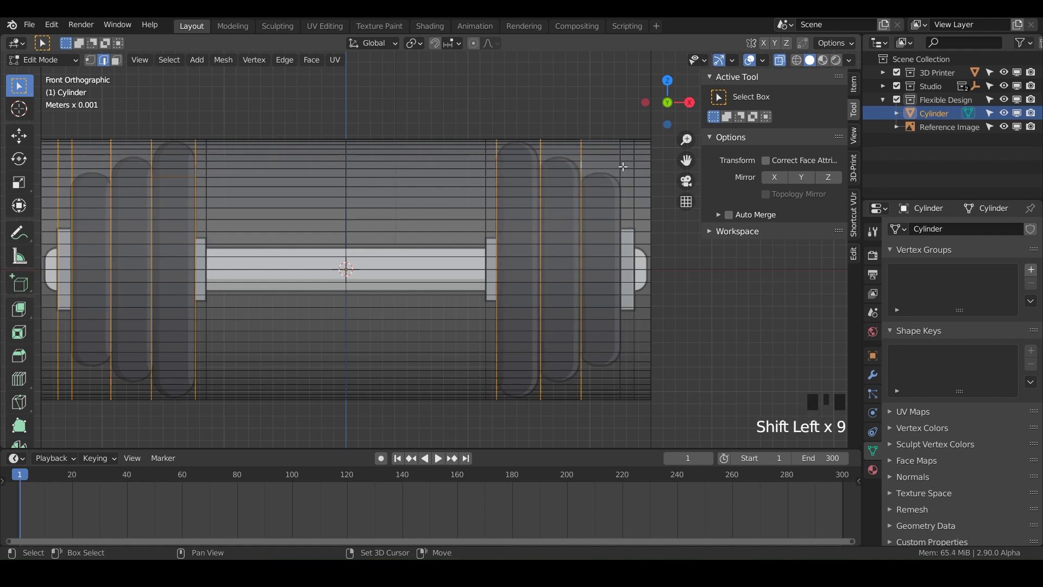
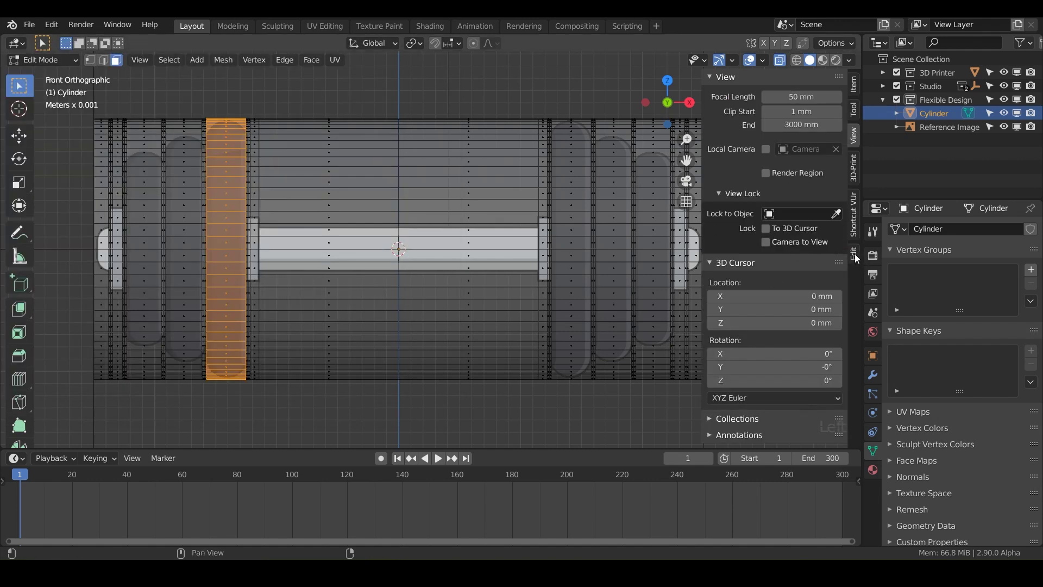
Step: Halve the mesh and mirror it along the Z axis with AutoMirror
left_click(856, 260)
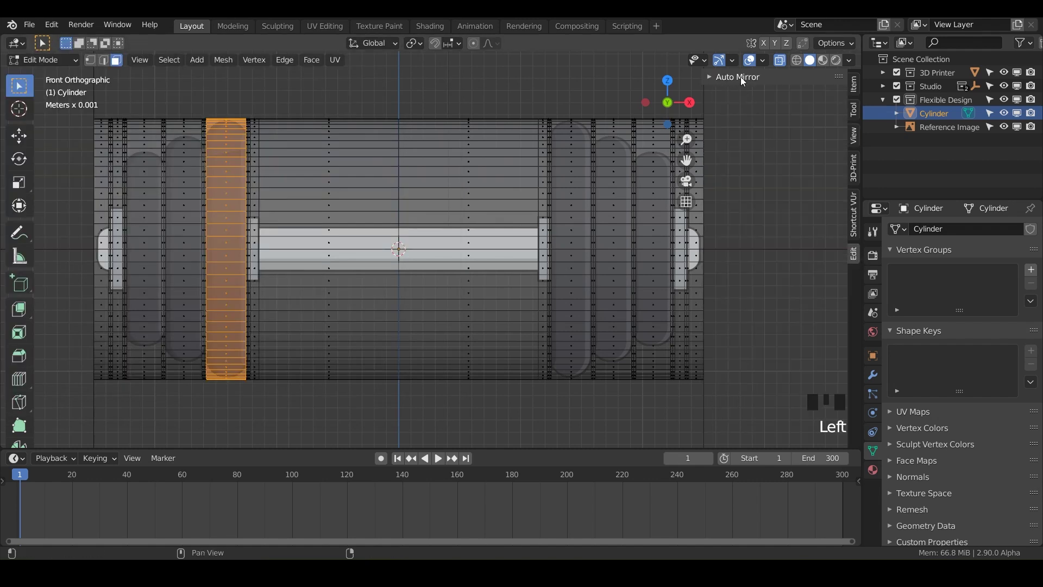
left_click_drag(711, 80, 826, 123)
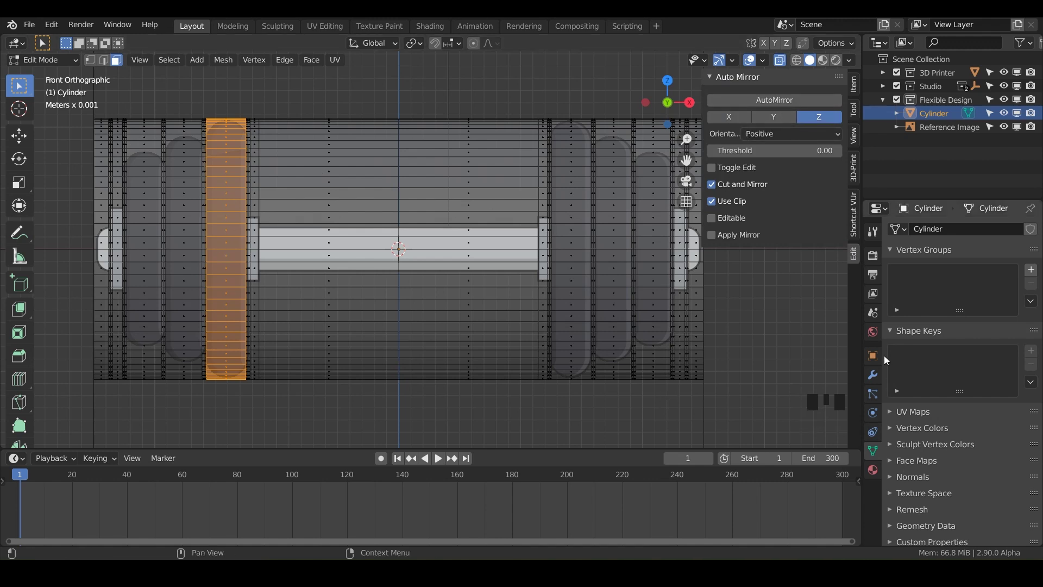
left_click(877, 382)
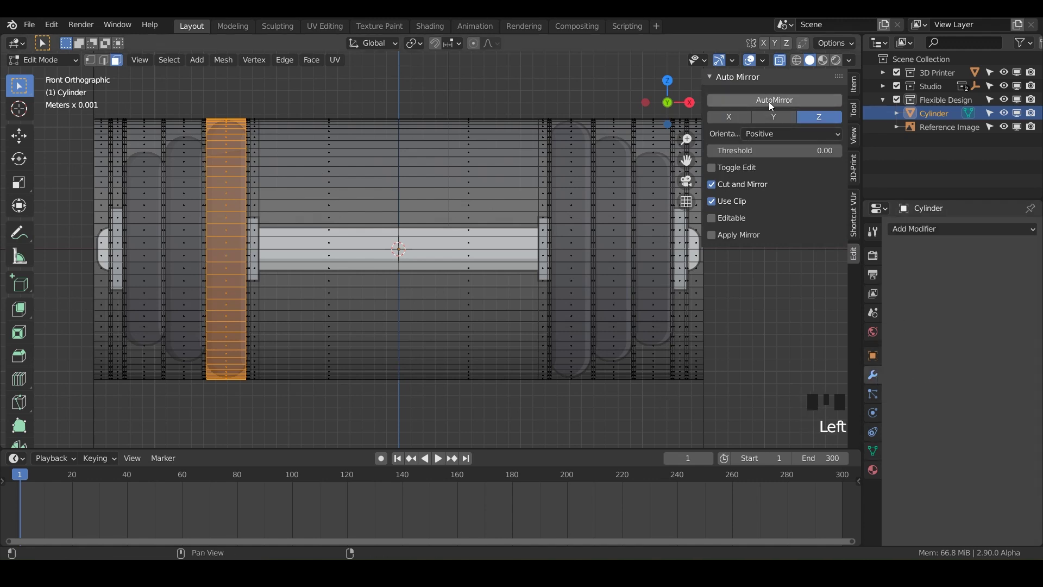
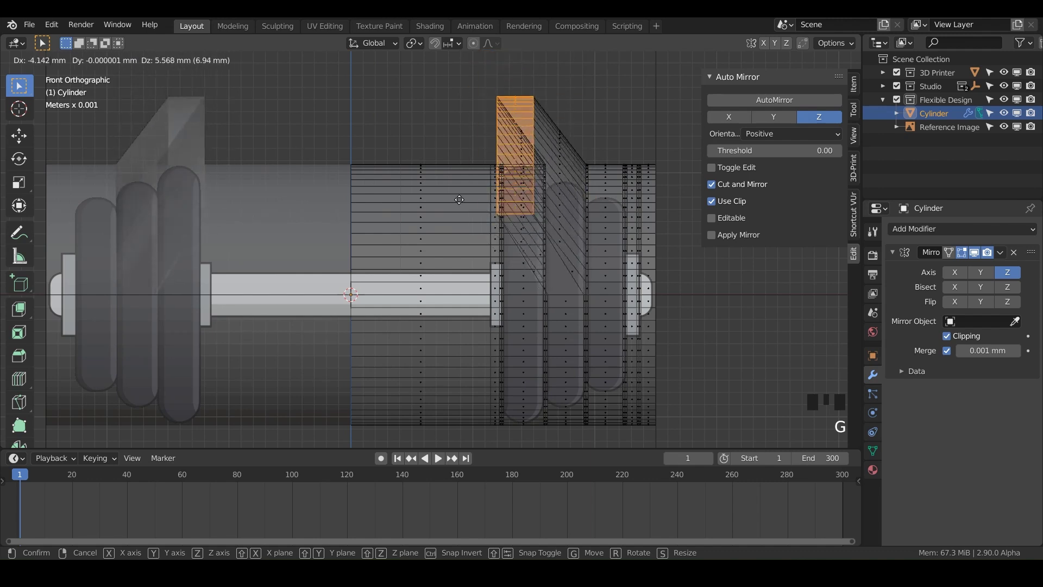
Step: Scale the selected bar faces down into a thin handle and readjust its thickness in front view
left_click_drag(437, 225, 400, 183)
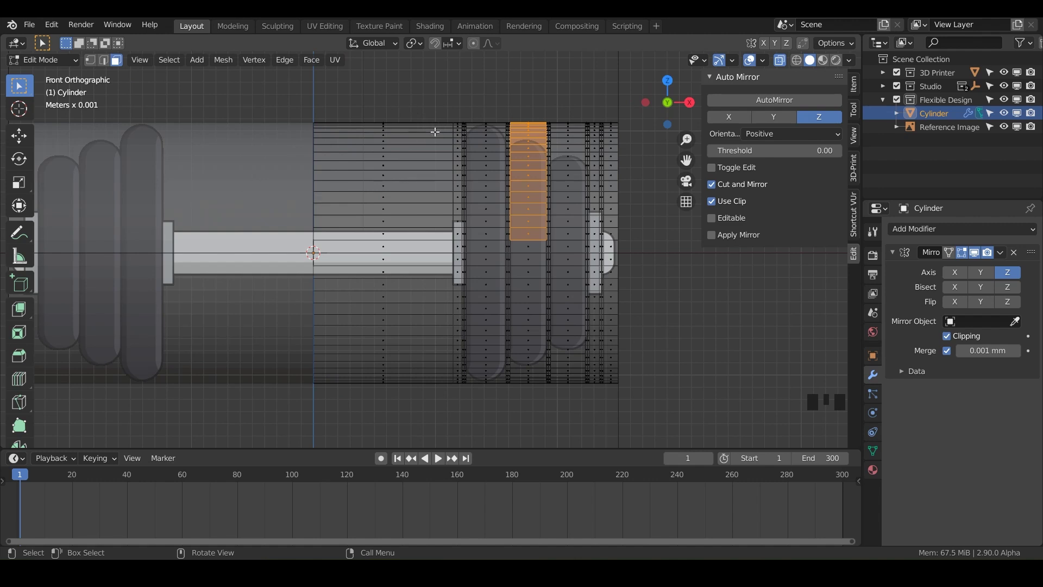
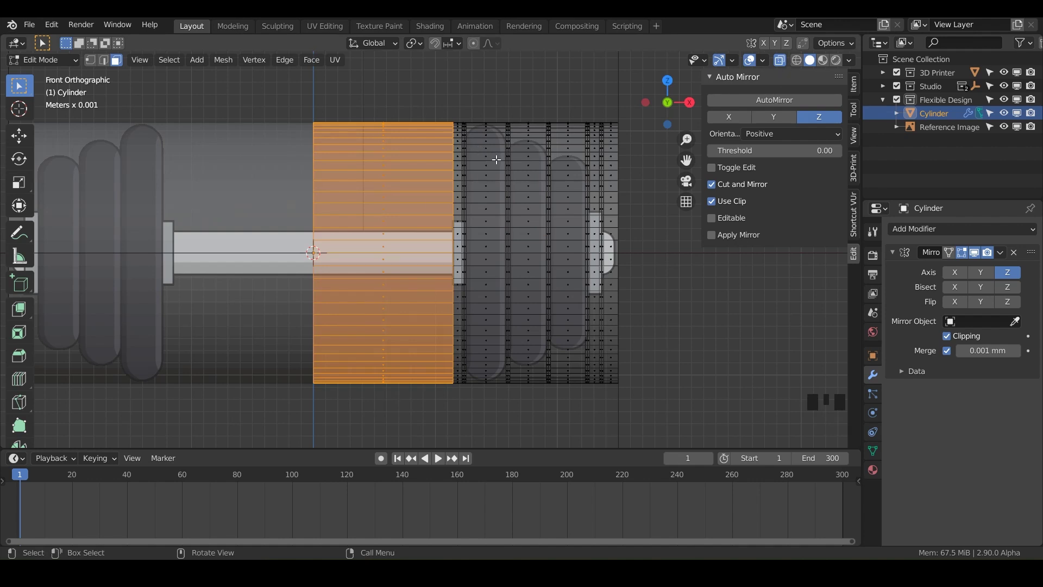
key("s")
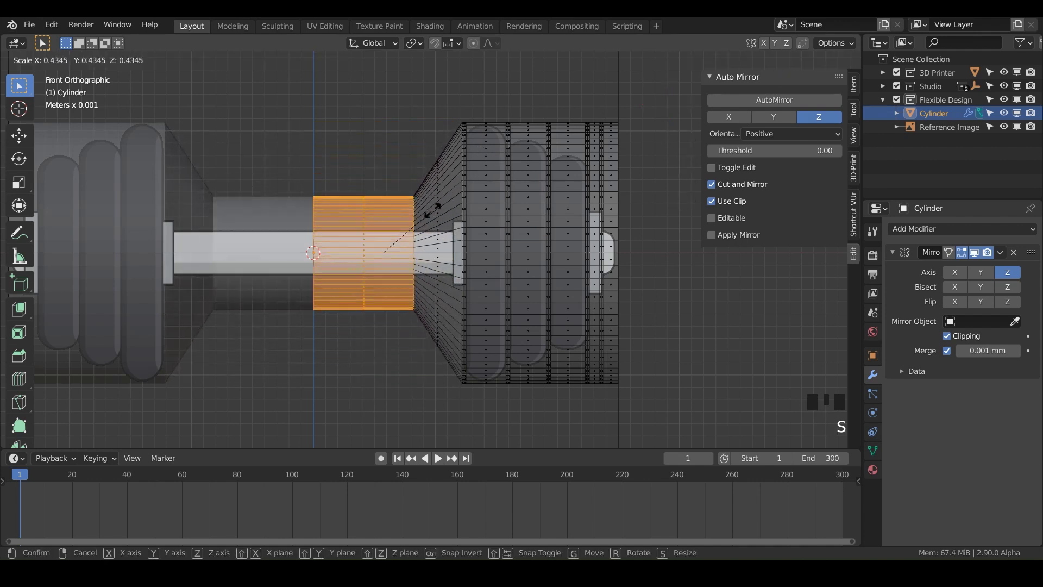
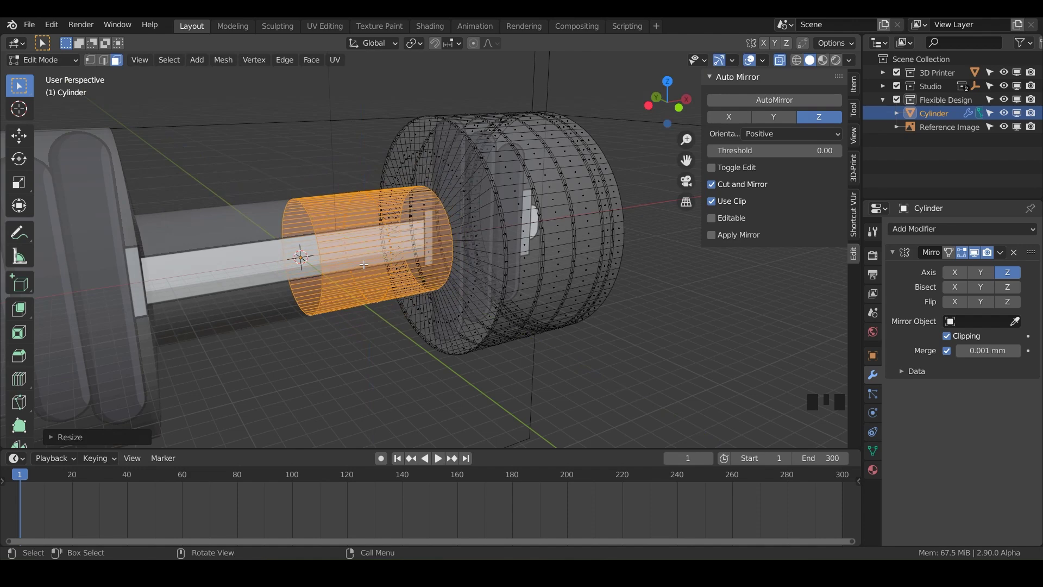
key("KP_1")
scroll("up", 3)
key("s")
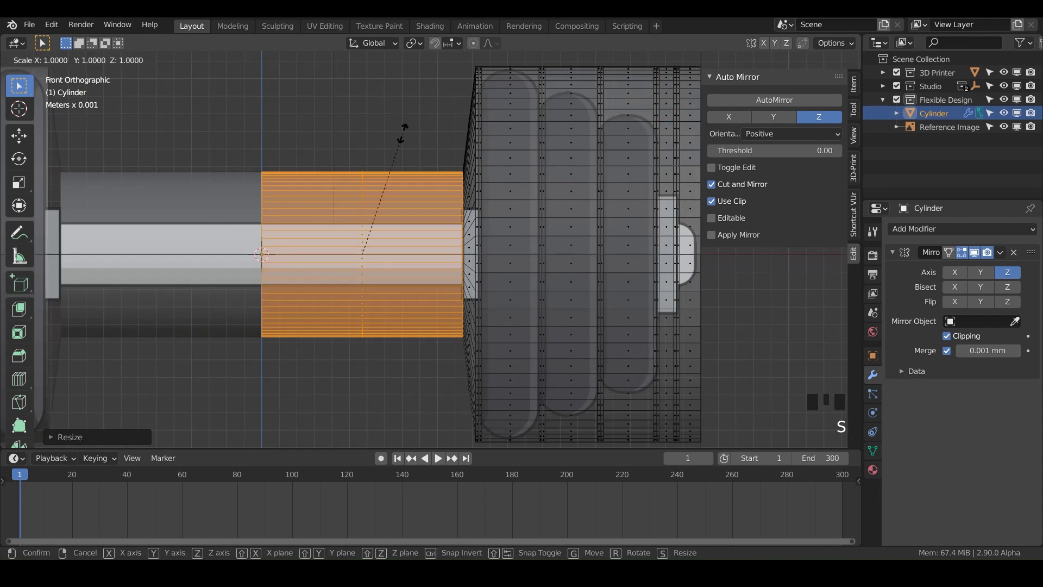
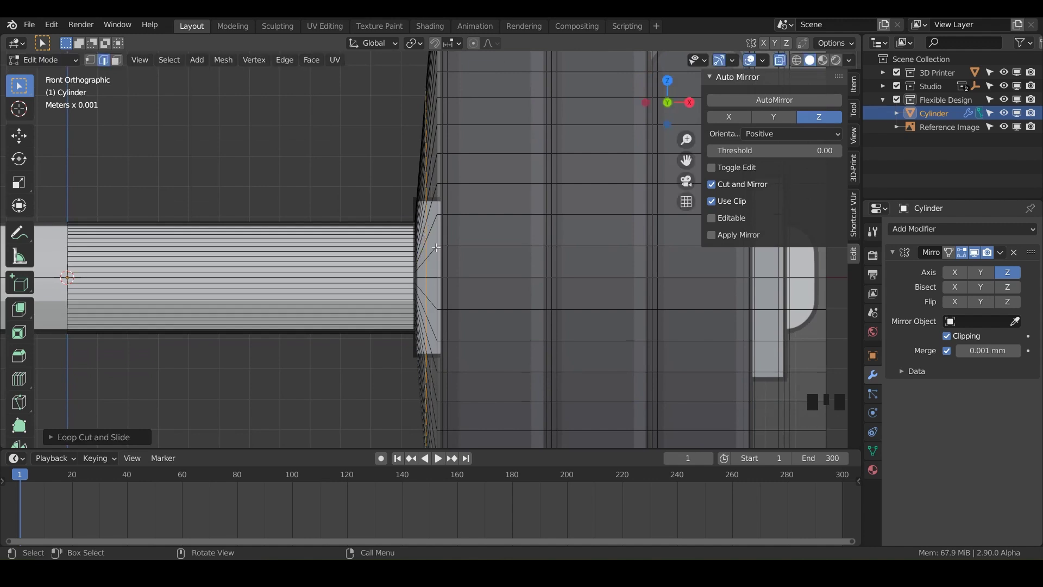
Step: Scale the edge loops along X and slide them toward the plate, cutting another loop near the bar end
key("s")
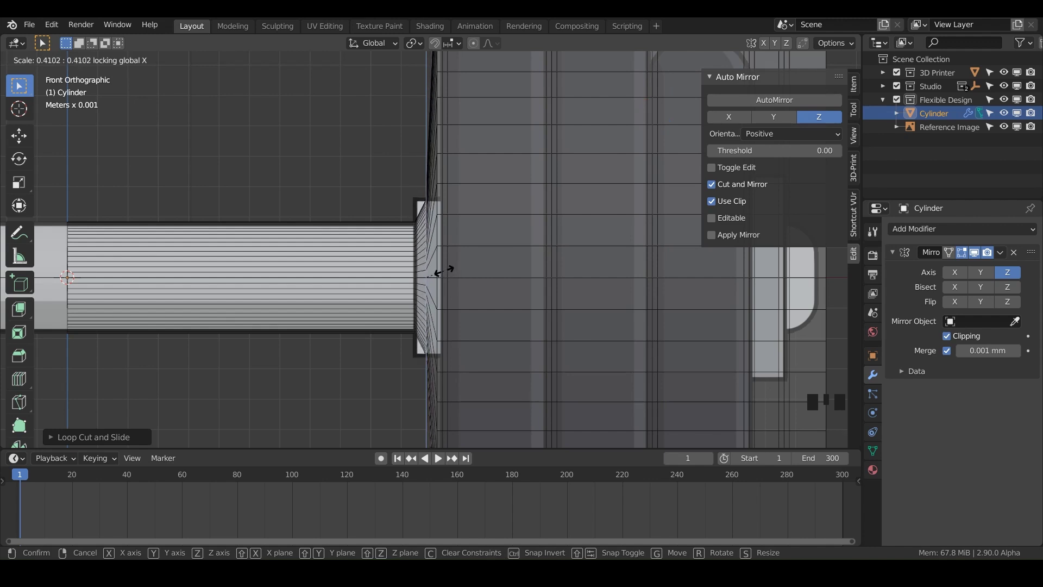
key("g")
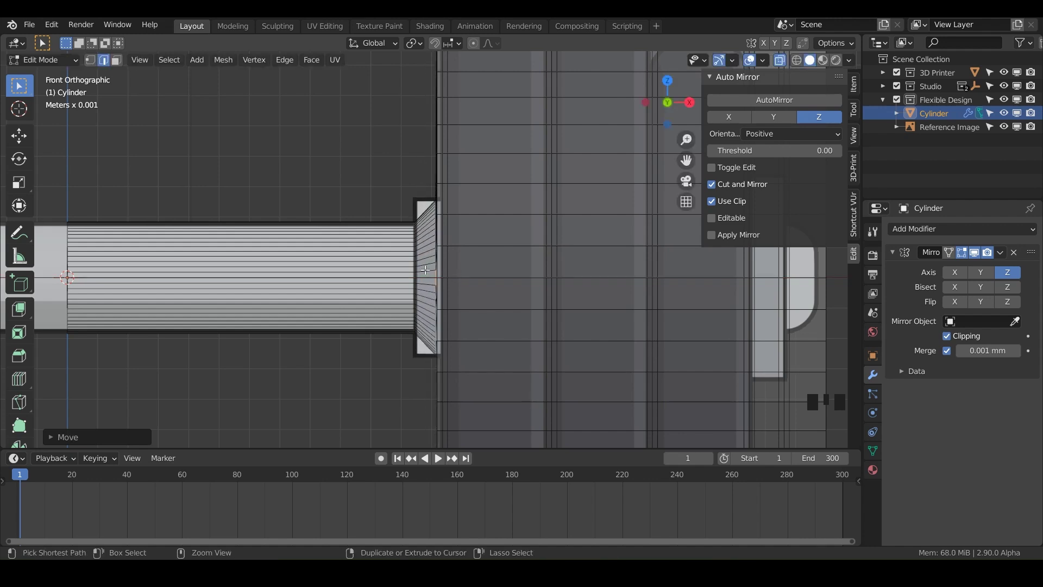
key("ctrl+r")
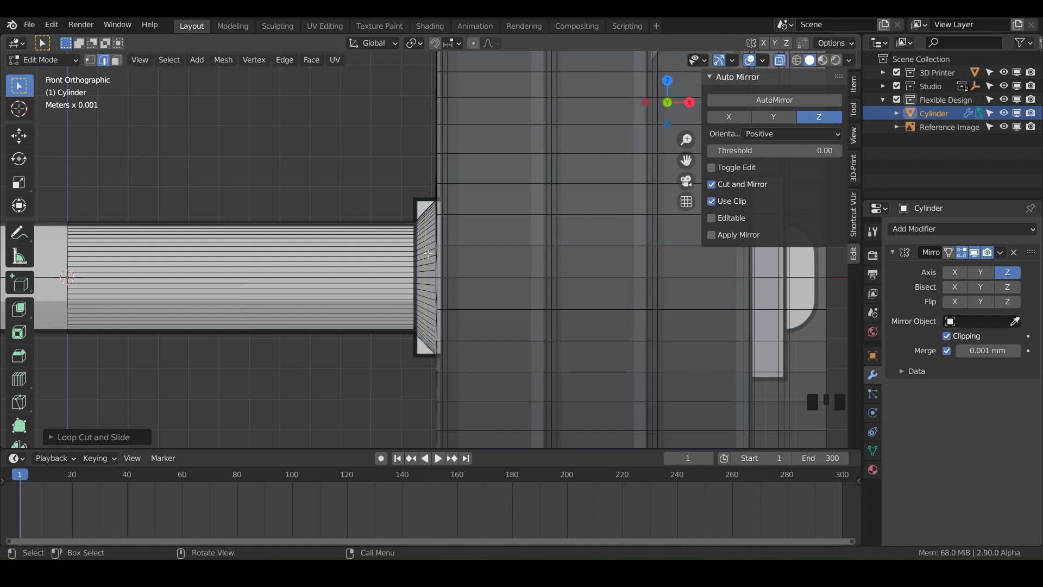
key("s")
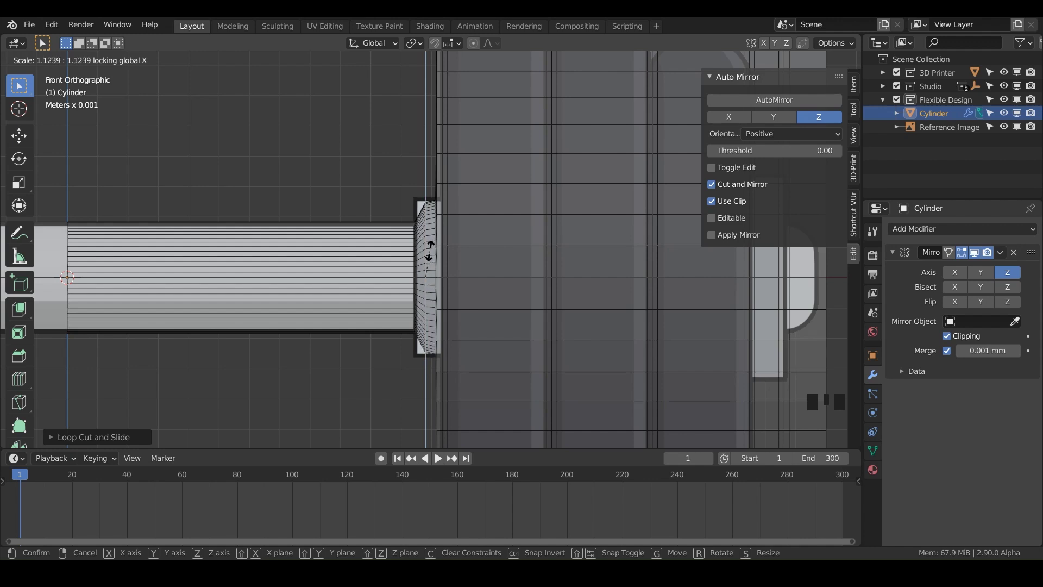
key("g")
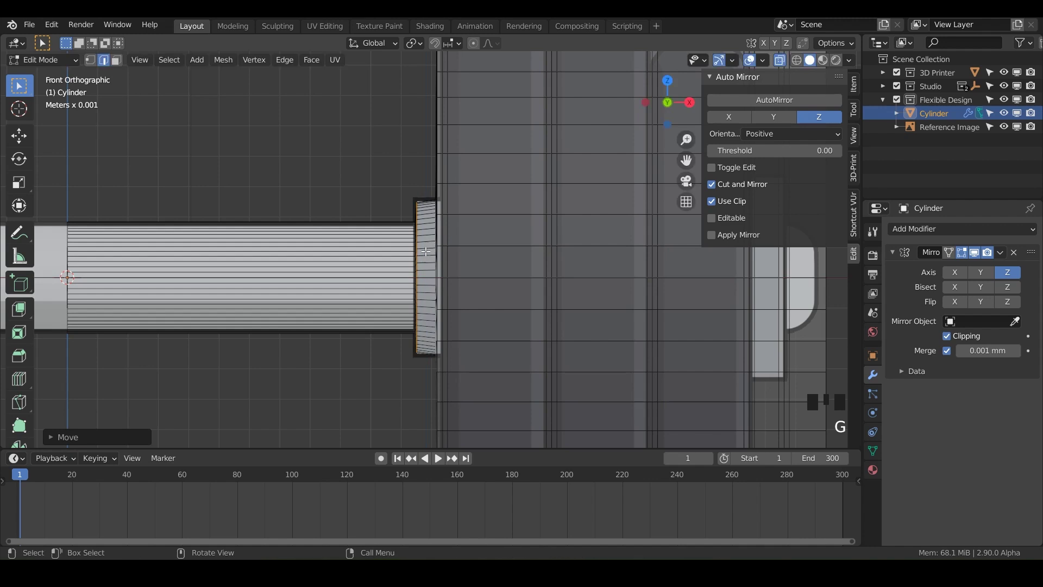
Step: Scale the collar's outer edge inward about 0.86 to taper the rim
scroll("up", 3)
left_click_drag(424, 256, 425, 163)
scroll("up", 3)
left_click_drag(424, 163, 465, 309)
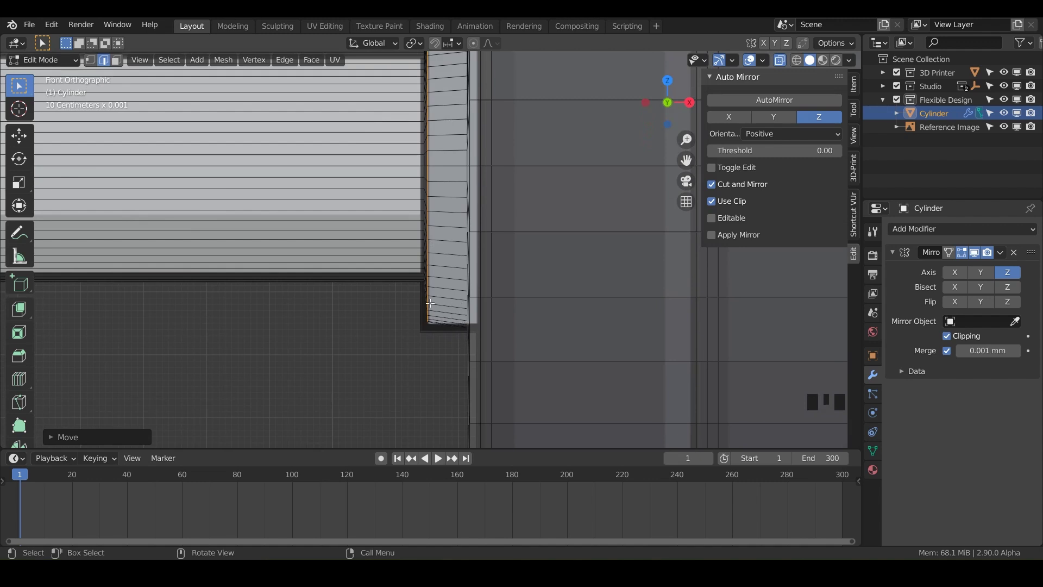
key("s")
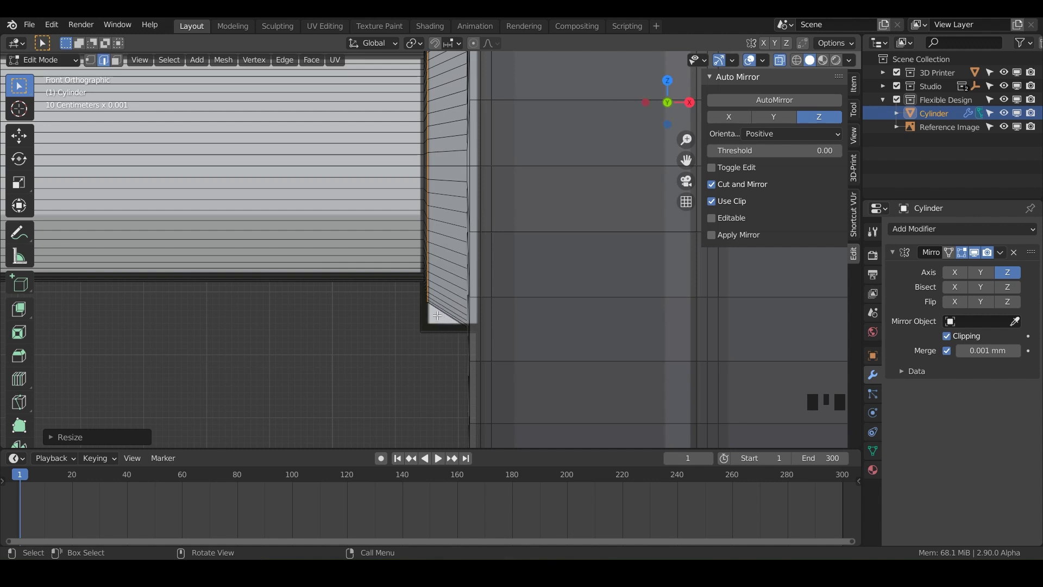
scroll("down", 3)
scroll("down", 3)
key("KP_1")
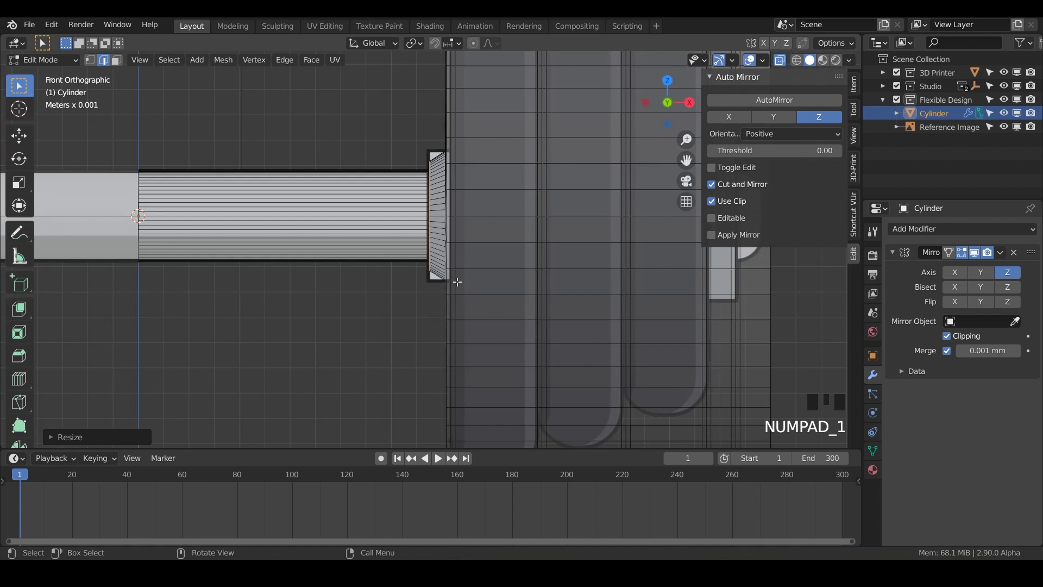
Step: Cut vertical edge loops across the weight plates and edge-slide one toward the largest plate's left side
left_click_drag(459, 276, 487, 286)
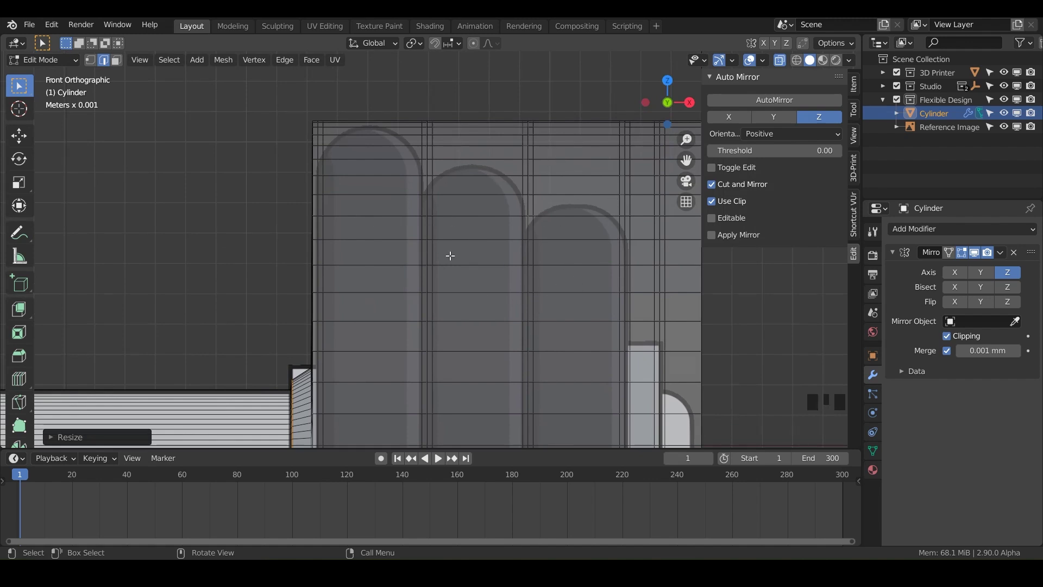
key("ctrl+r")
key("ctrl+r")
key("ctrl+r")
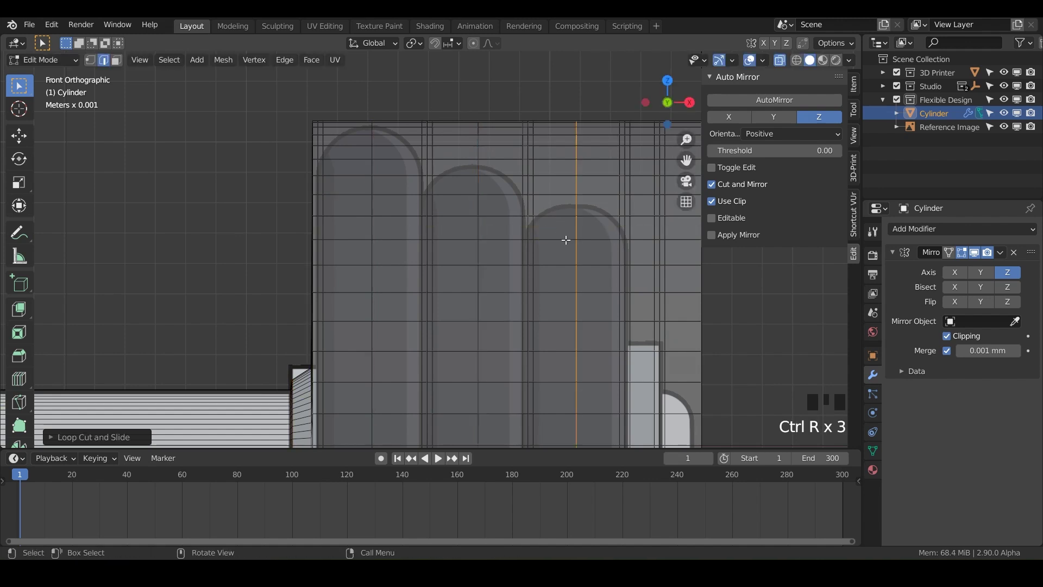
double_click(479, 165)
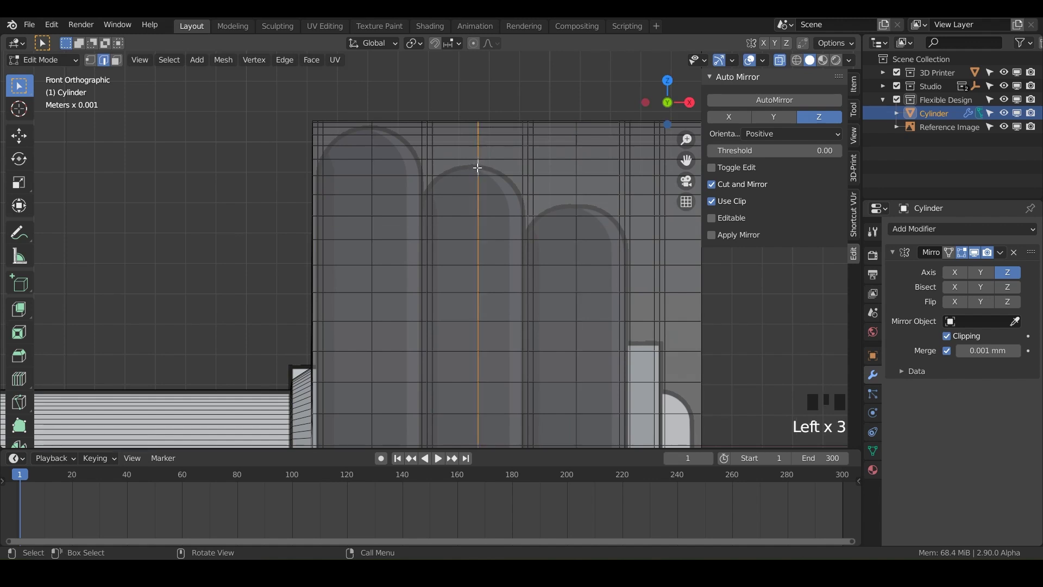
key("g")
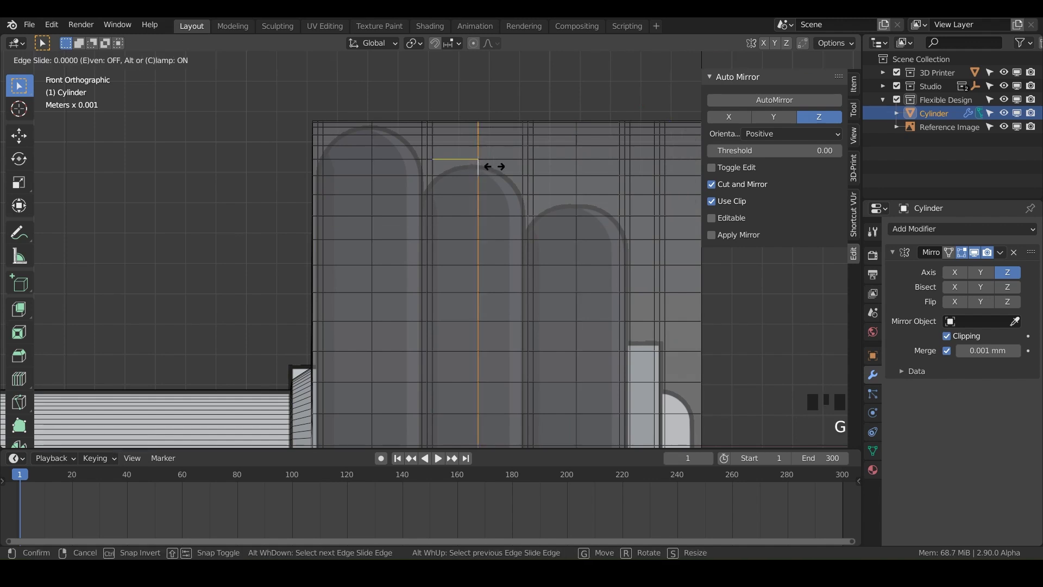
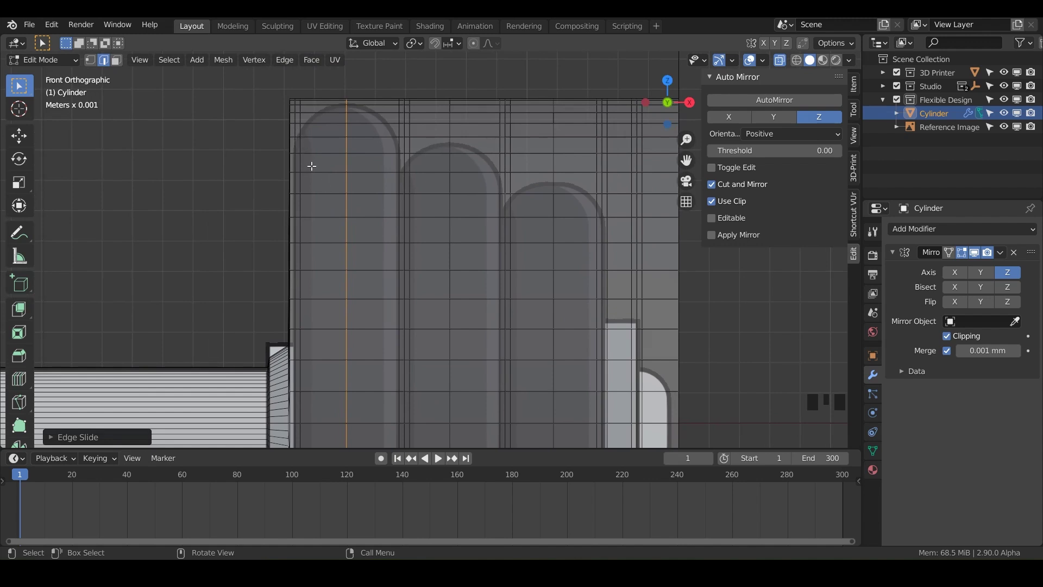
Step: Select the outer plate's side edge loop and dissolve the redundant edges
key("3")
key("3")
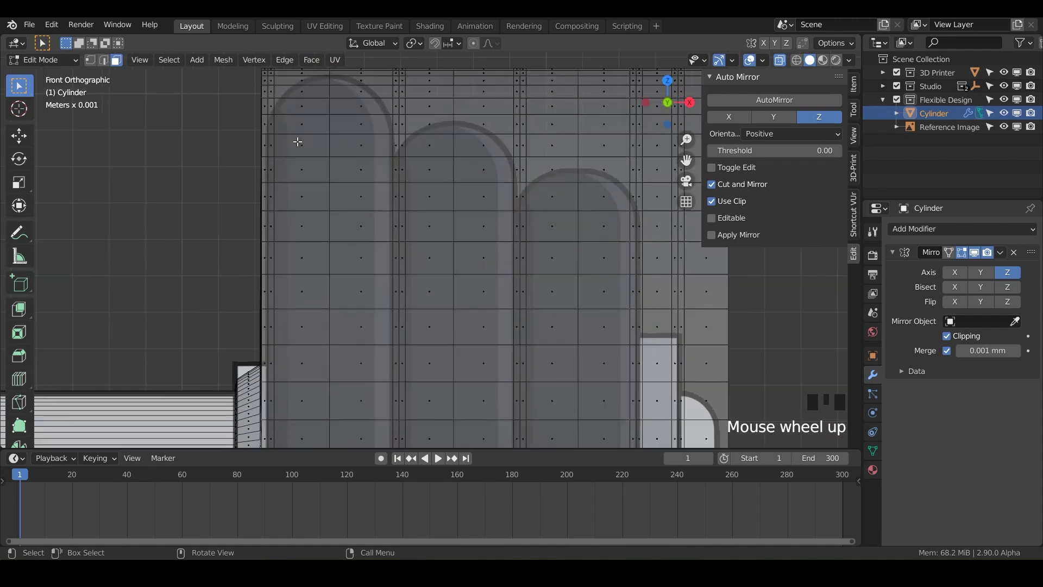
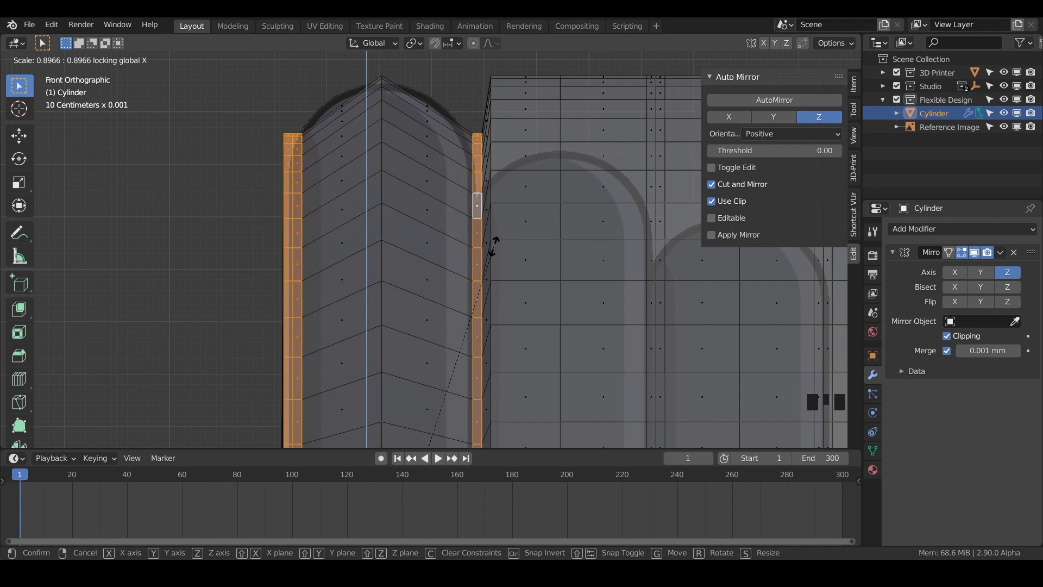
left_click_drag(389, 254, 348, 151)
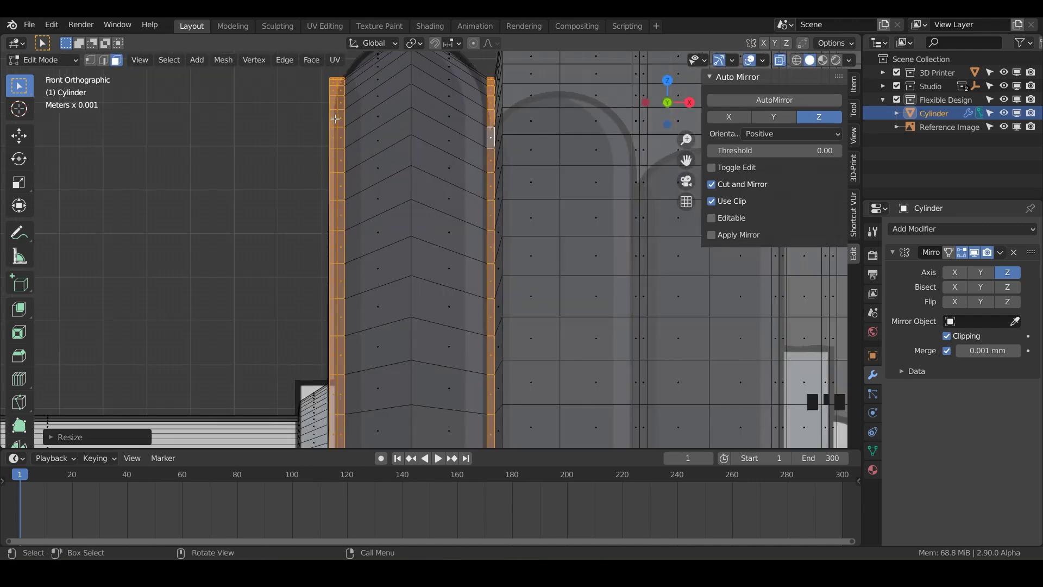
left_click_drag(339, 112, 358, 137)
left_click(358, 137)
key("2")
double_click(358, 137)
left_click_drag(374, 185, 373, 175)
key("x")
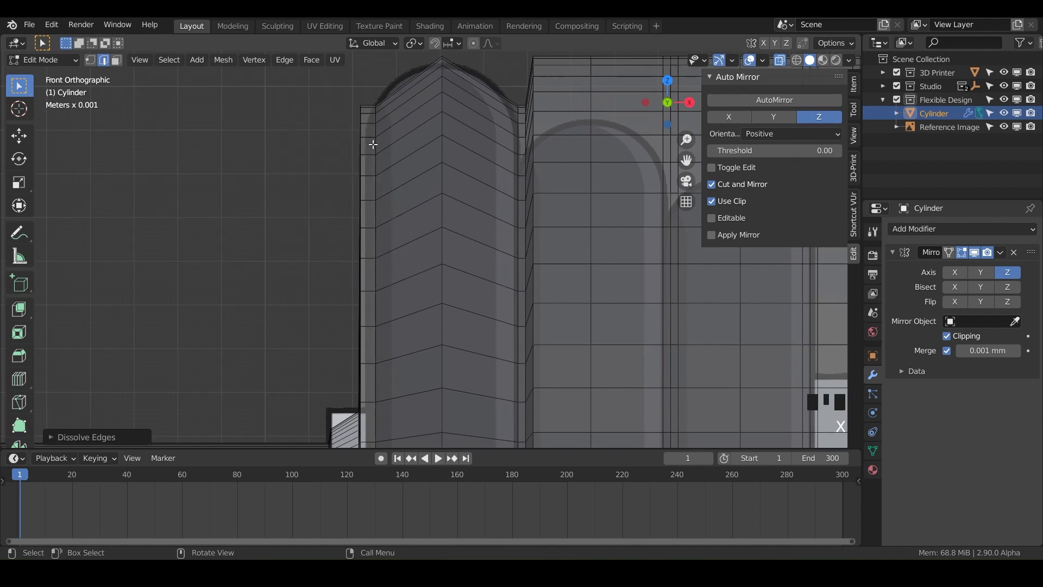
Step: Scale the plate's left-rim loops inward about 0.88 and nudge them along X to round the corner
key("2")
double_click(361, 200)
double_click(363, 192)
left_click_drag(362, 193, 373, 190)
key("KP_1")
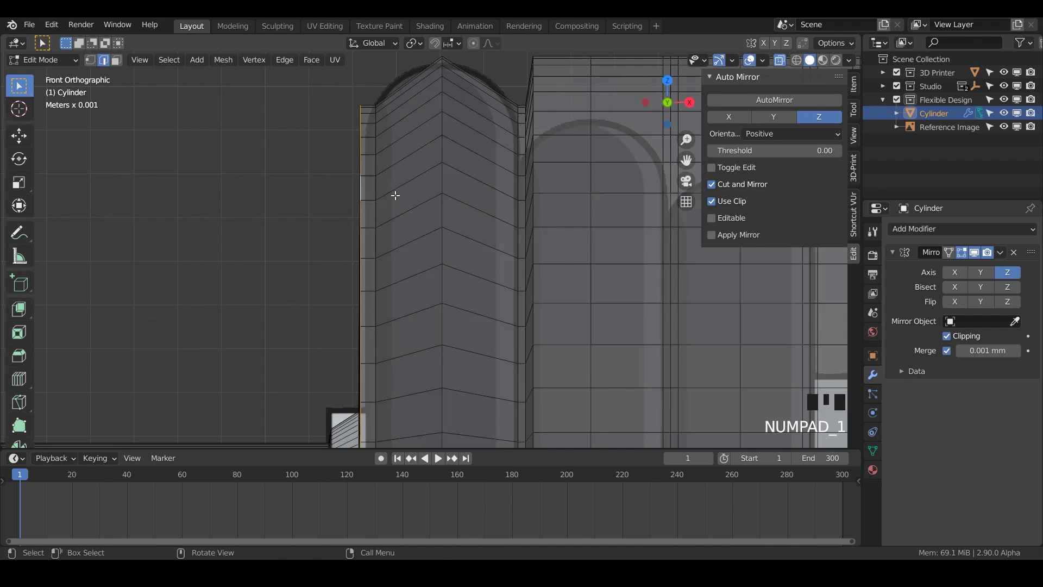
key("s")
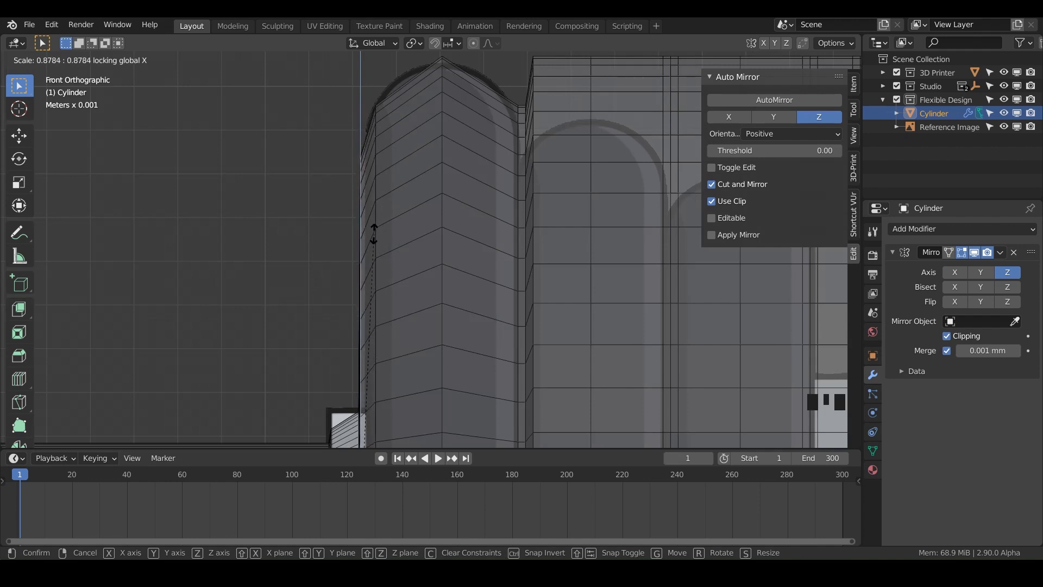
key("g")
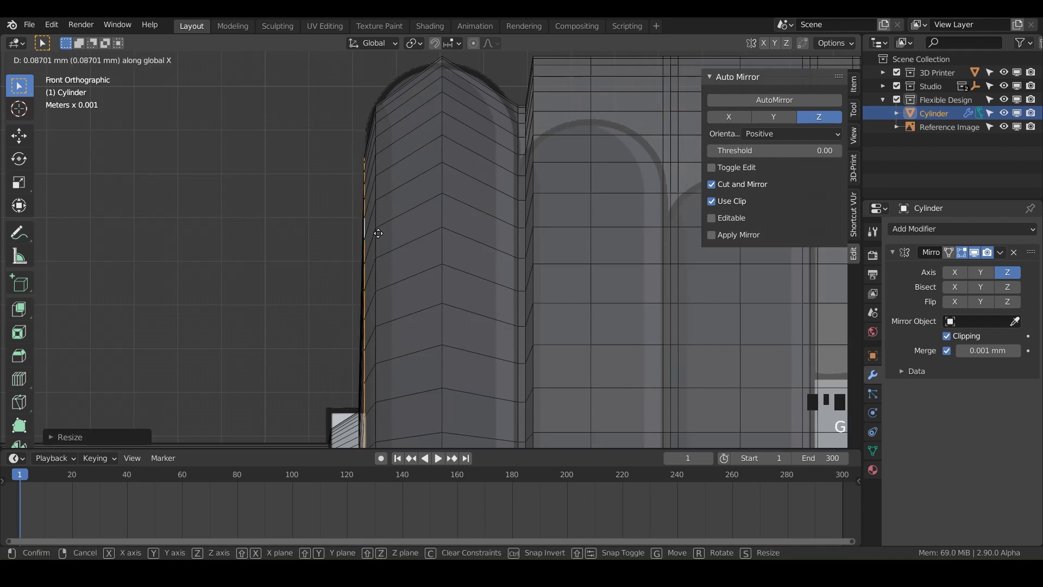
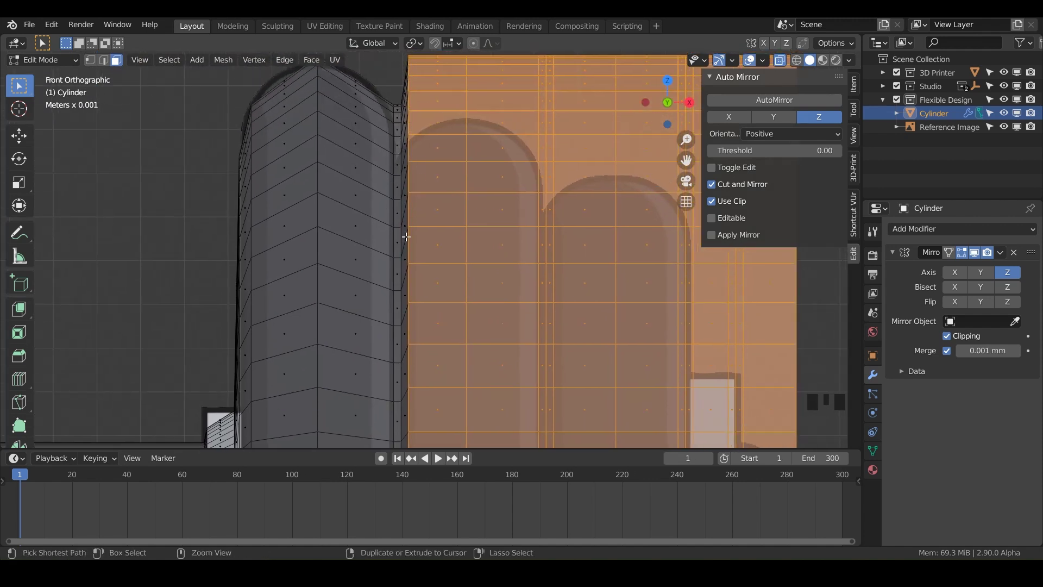
Step: Scale the third plate's faces along Z, then shrink and slide its rim loops along X to round the top
key("ctrl+KP_Add")
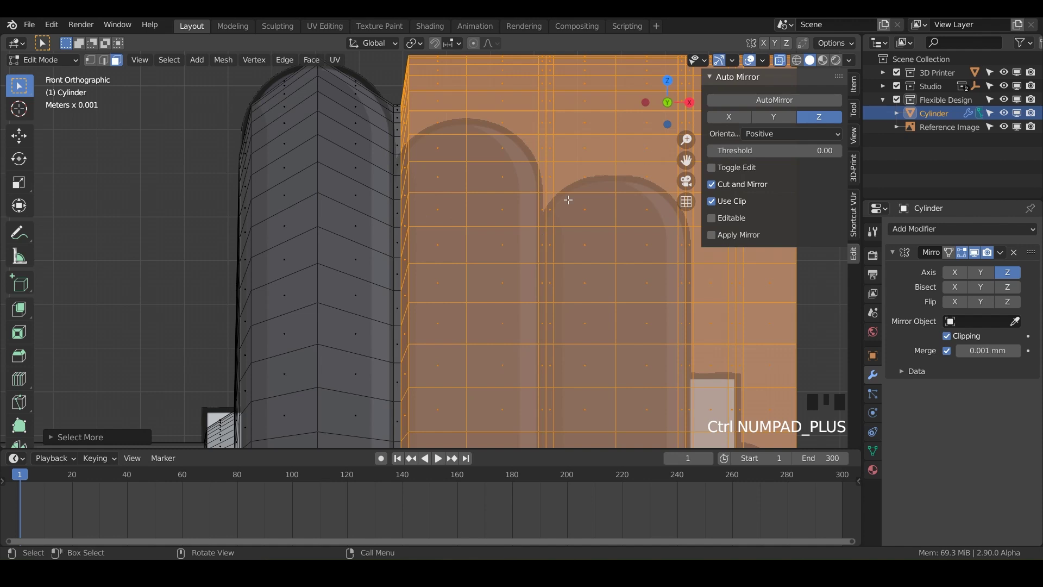
key("s")
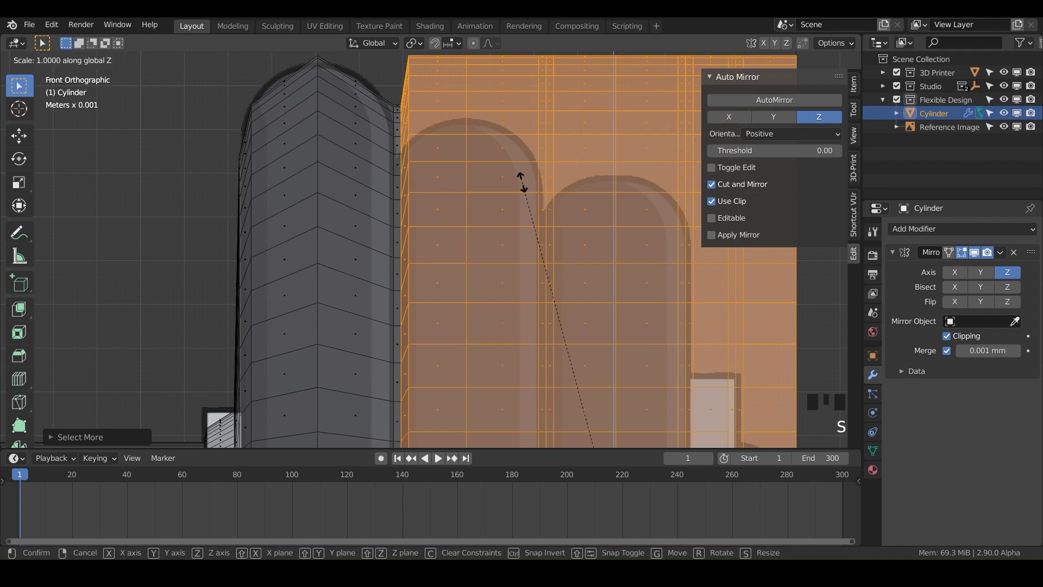
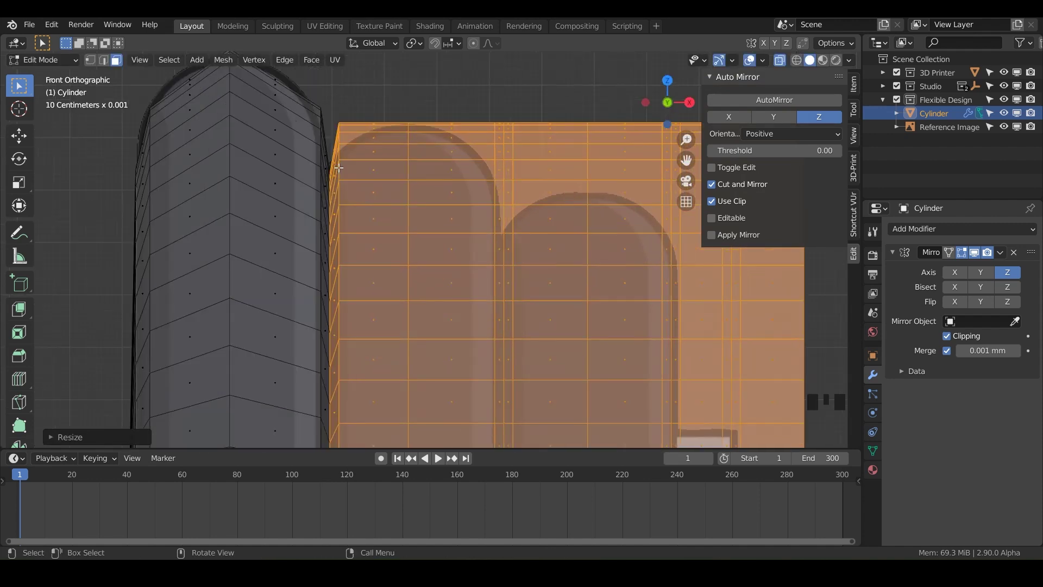
key("2")
left_click(340, 163)
double_click(341, 172)
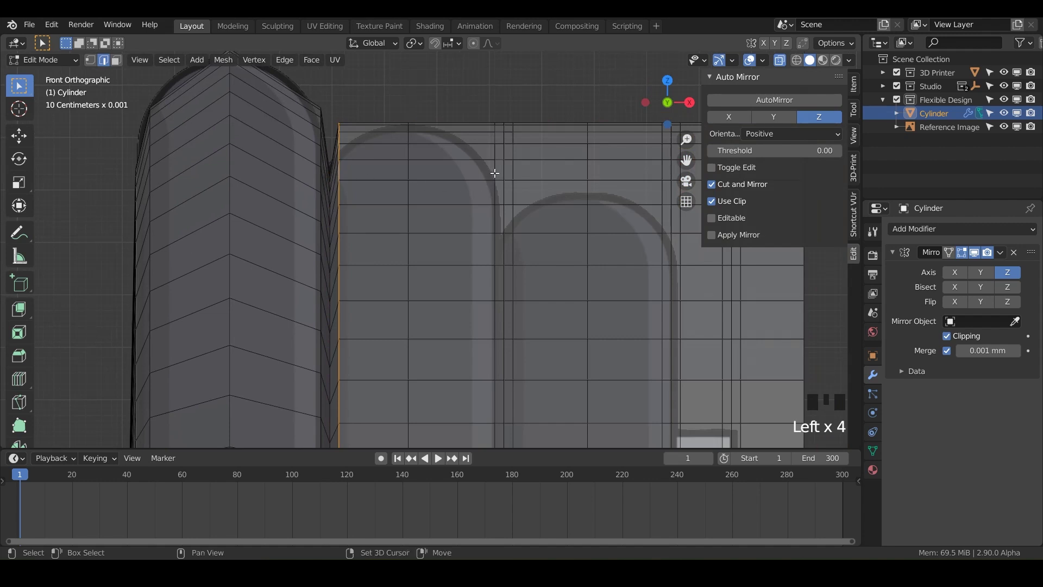
double_click(496, 170)
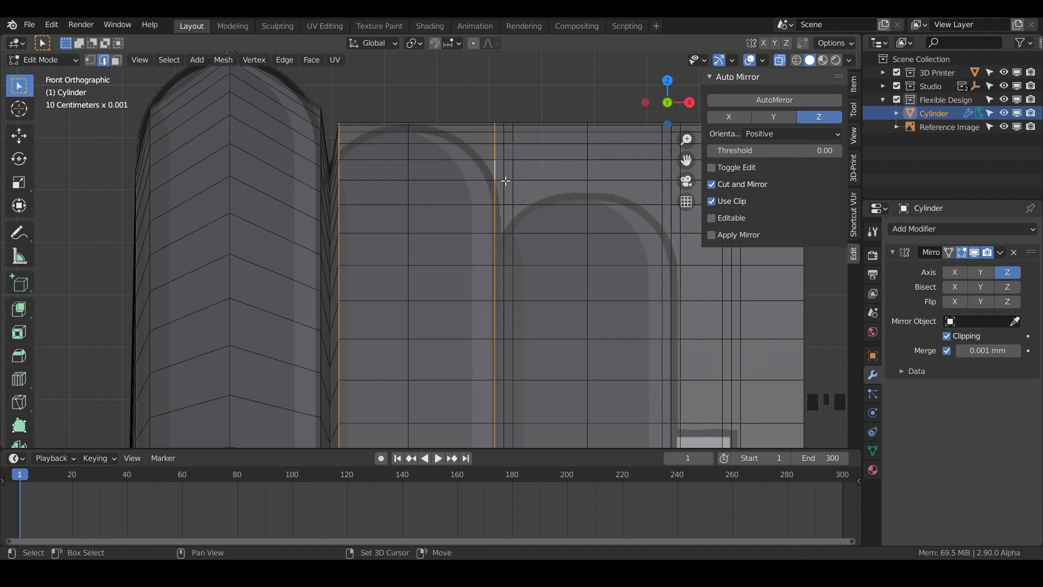
key("s")
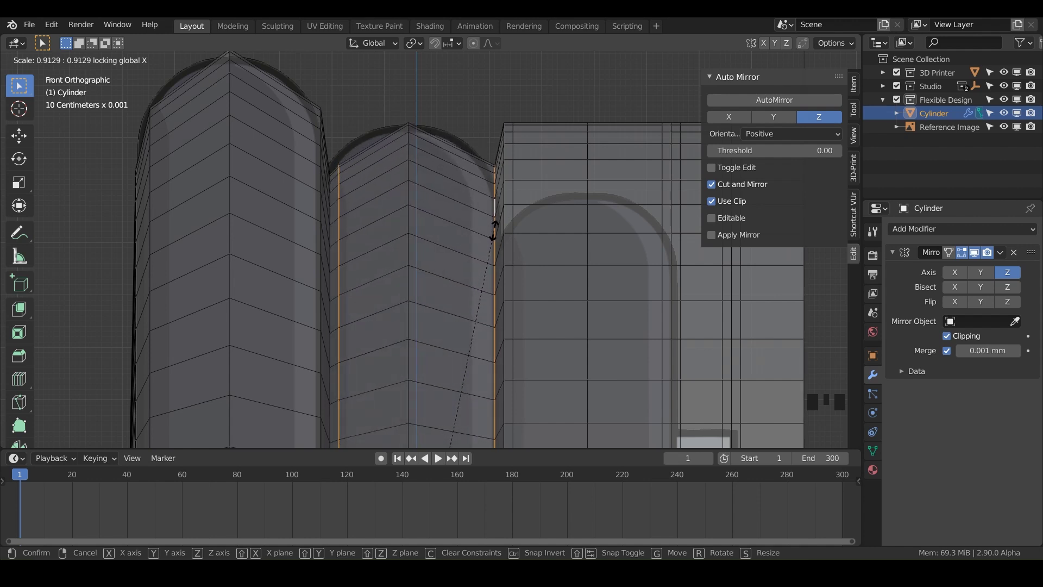
double_click(497, 226)
key("g")
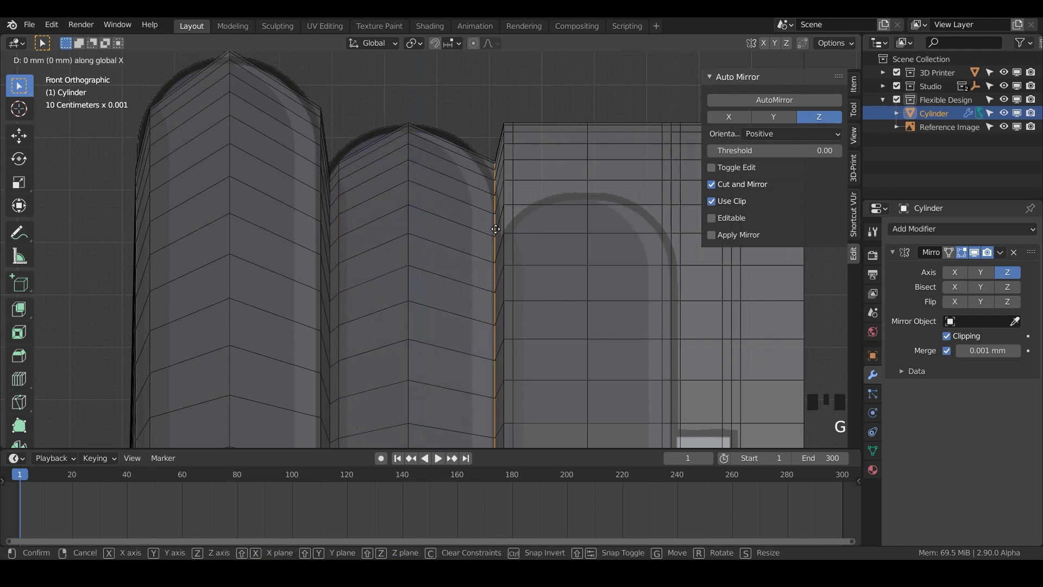
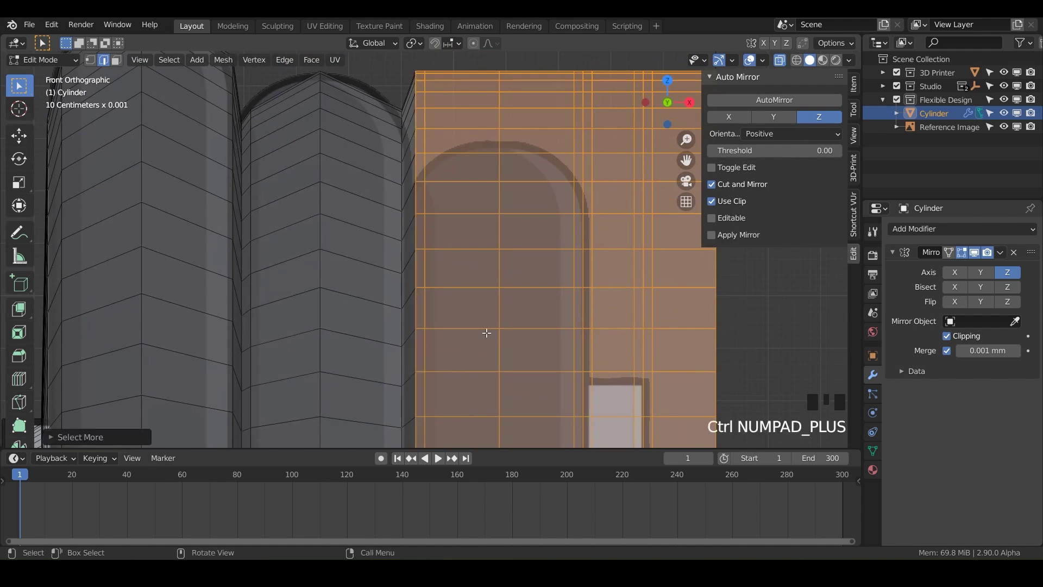
Step: Shrink the bar section beyond the plate to about 0.86 with X locked
key("s")
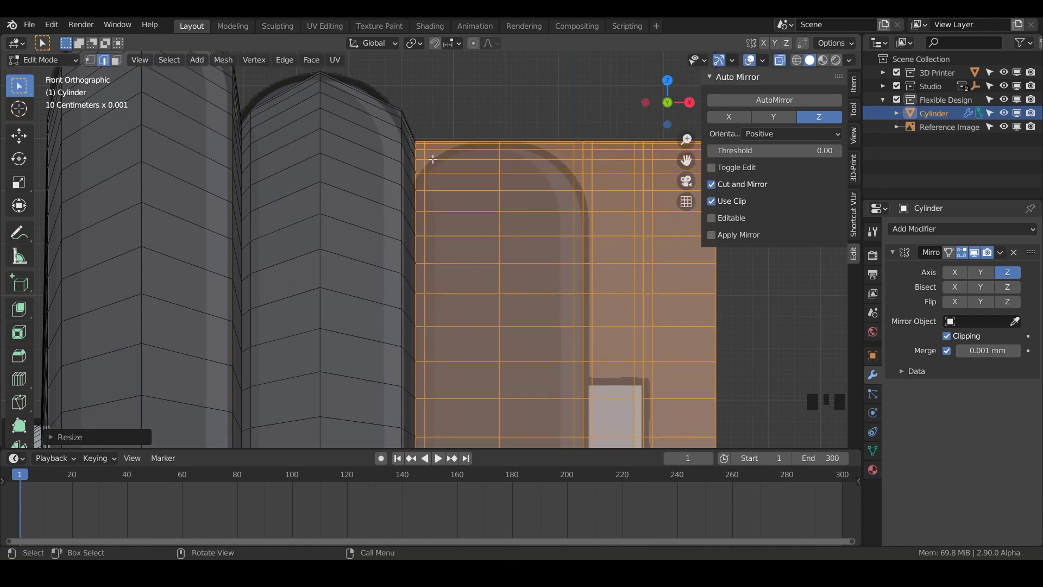
Step: Scale two face rings down into a smaller stepped plate, then reduce the end selection by one ring
key("3")
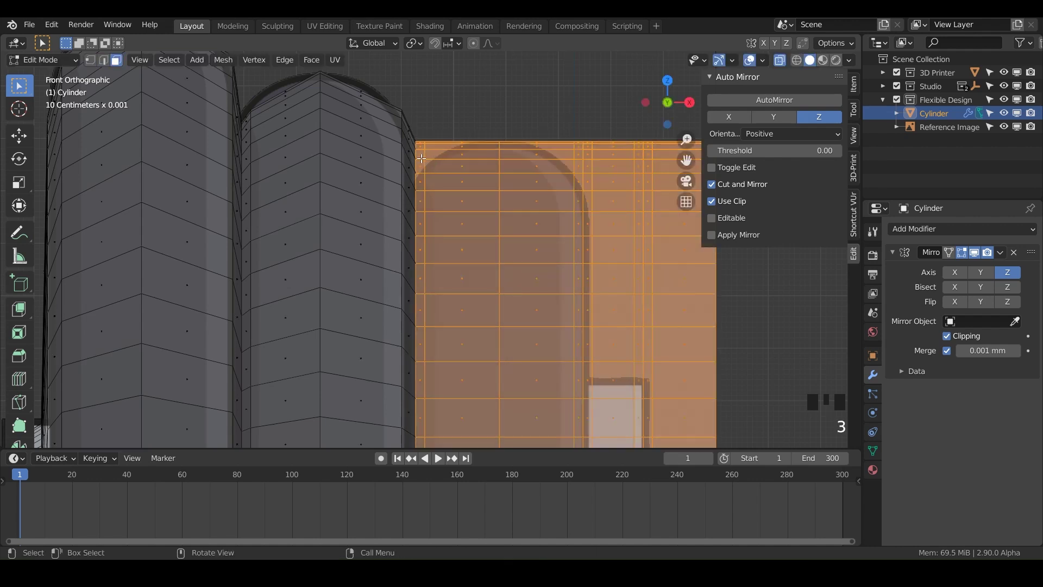
double_click(422, 157)
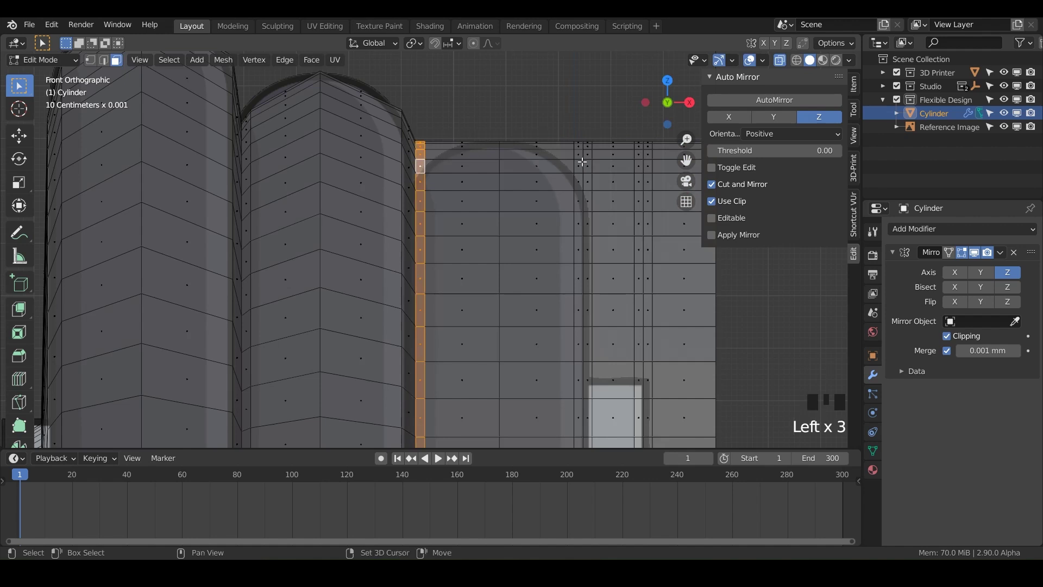
double_click(580, 157)
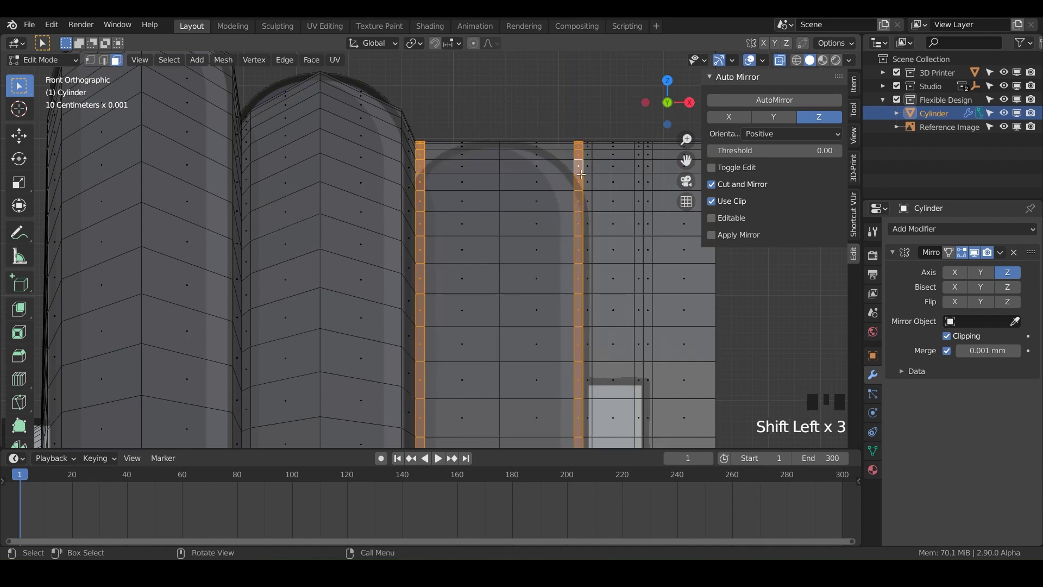
scroll("up", 3)
left_click_drag(582, 171, 447, 170)
scroll("down", 3)
middle_click(436, 239)
scroll("down", 3)
left_click_drag(366, 310, 437, 251)
key("s")
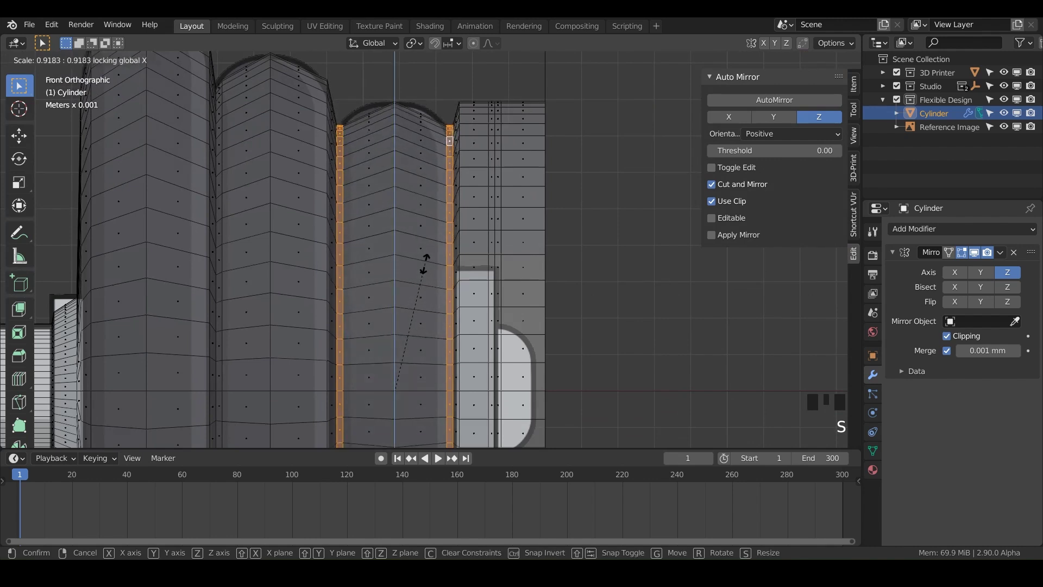
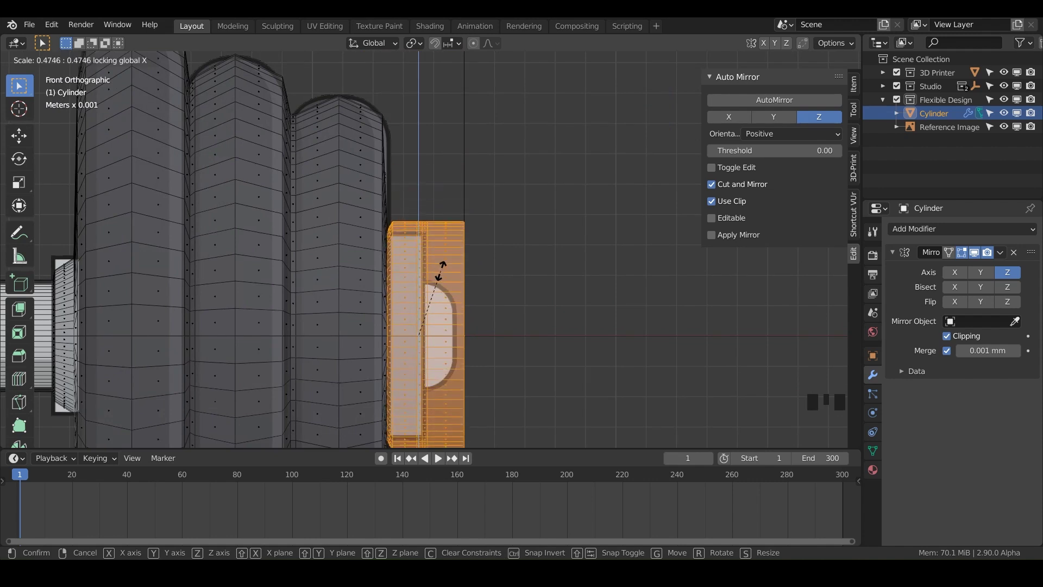
key("ctrl+KP_Subtract")
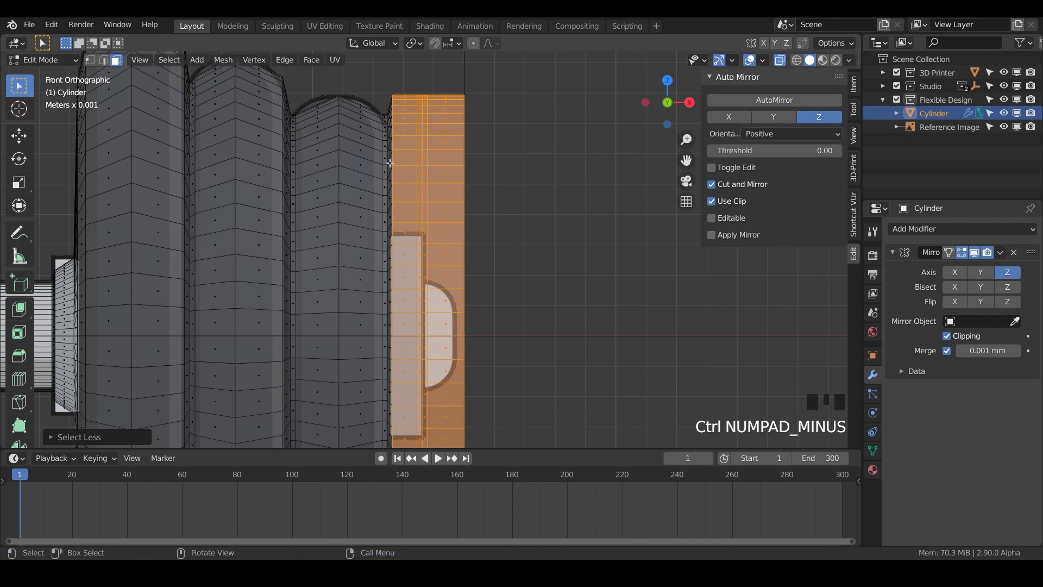
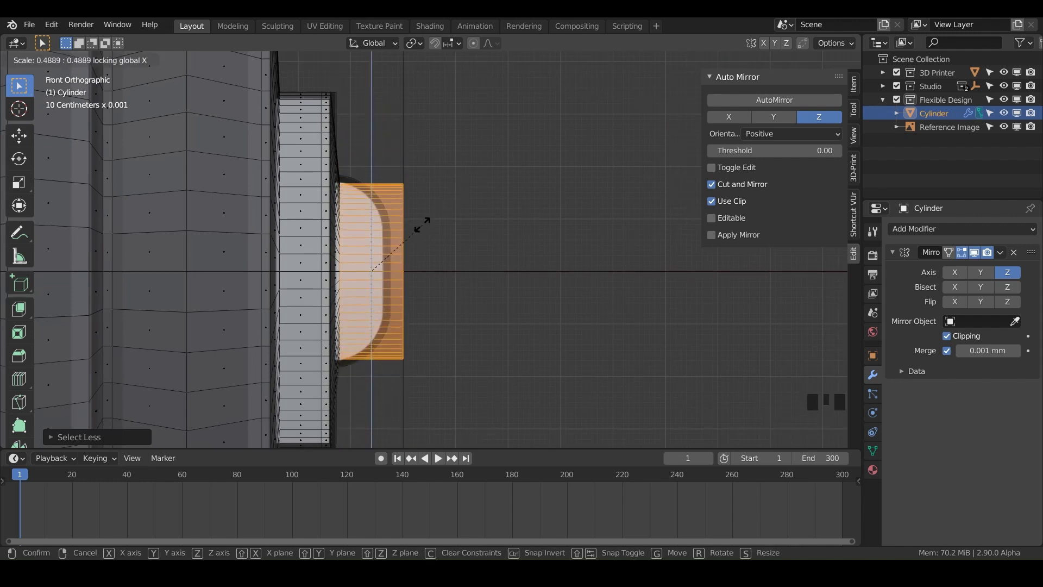
Step: Cut a loop on the end cap, pull its outer edge inward along X and scale it to about 0.84 for a rounded tip
scroll("up", 3)
left_click_drag(425, 218, 425, 201)
key("ctrl+r")
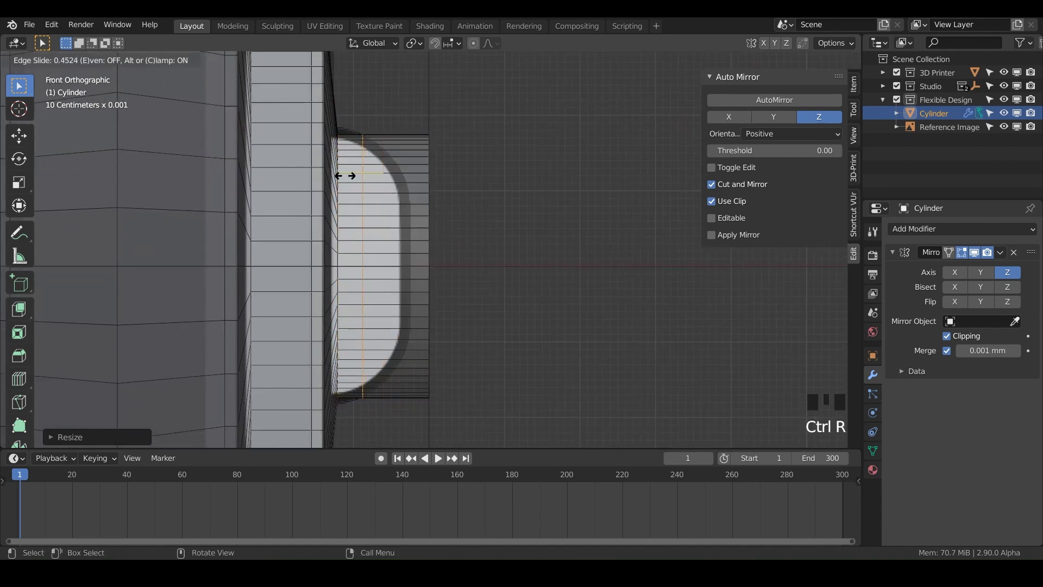
key("ctrl+r")
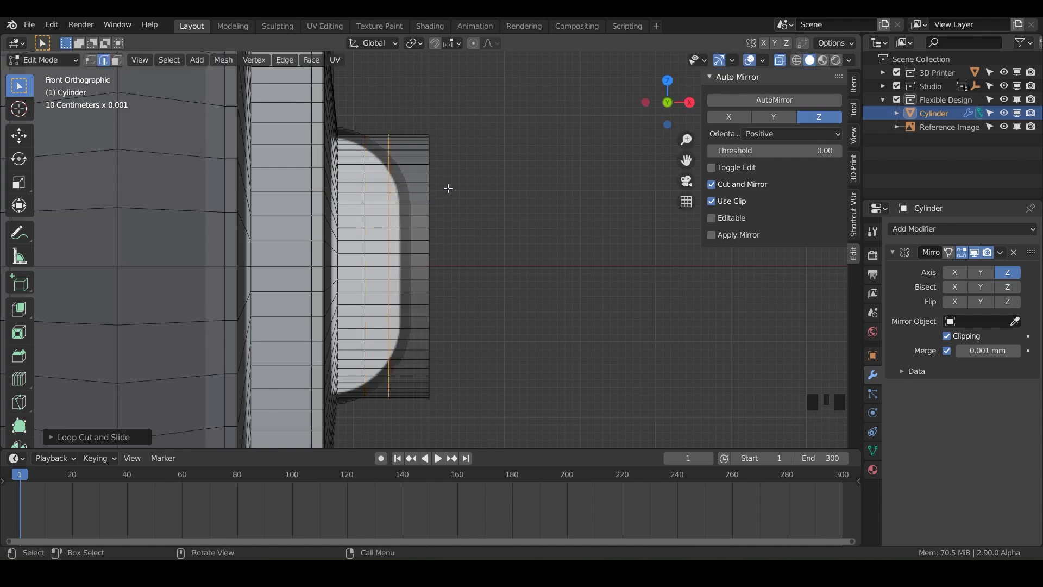
left_click_drag(467, 418, 454, 402)
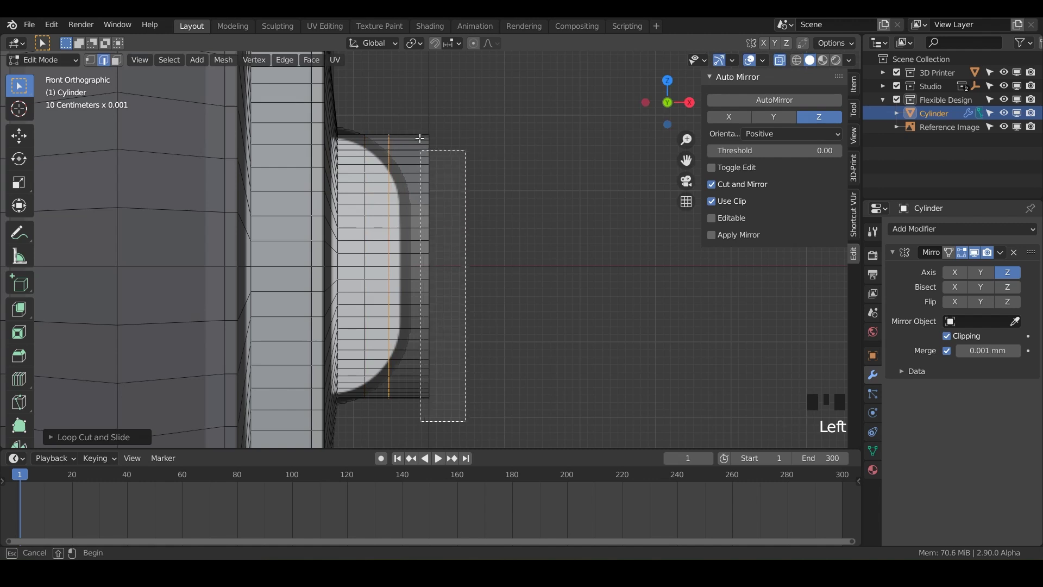
key("g")
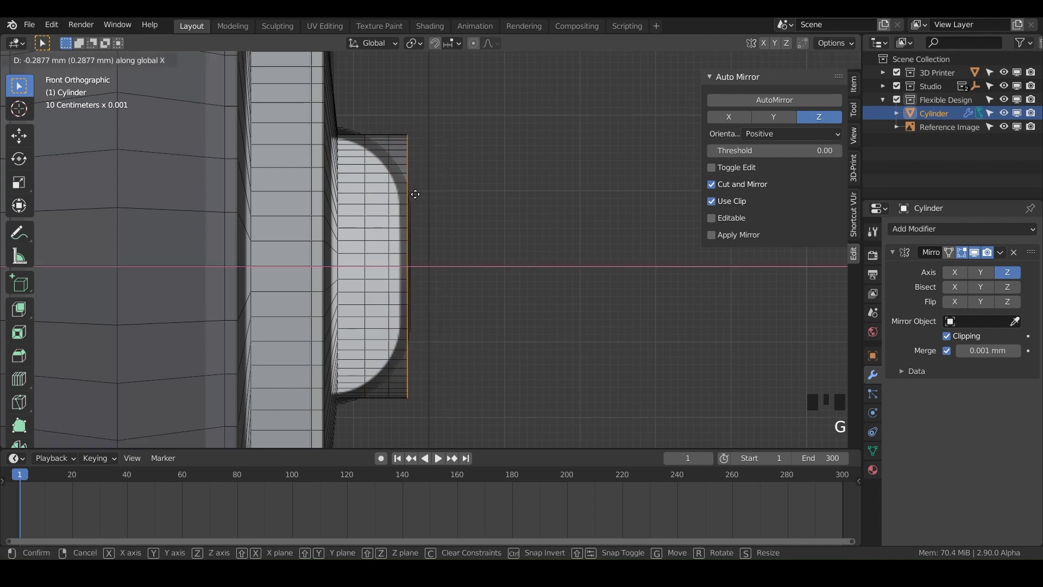
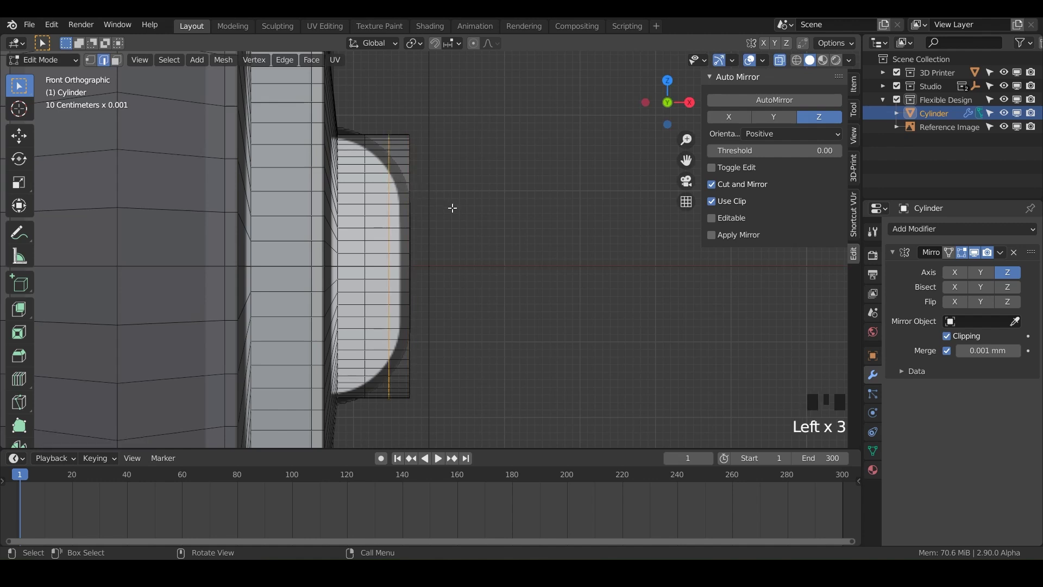
key("s")
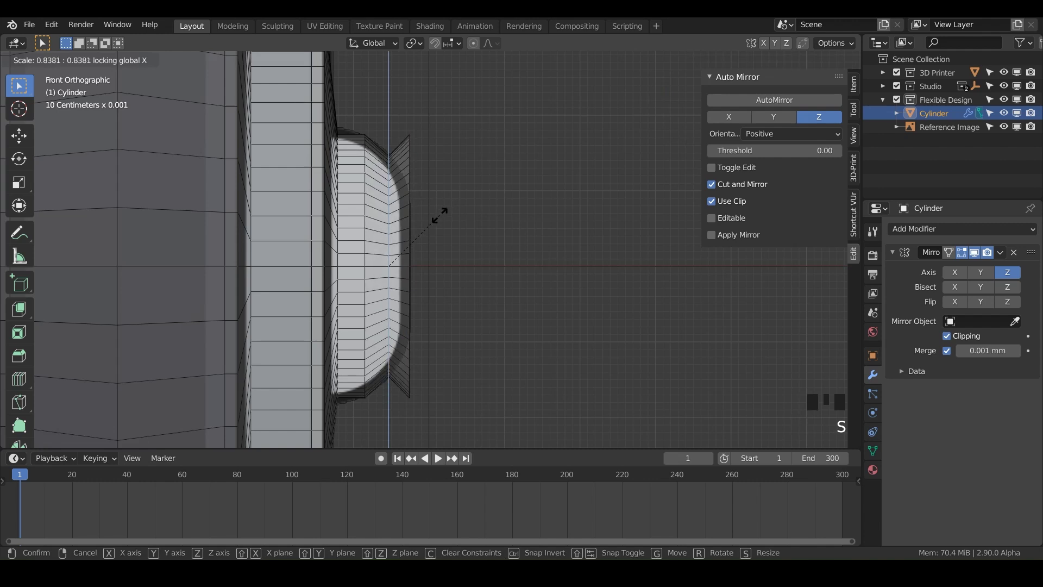
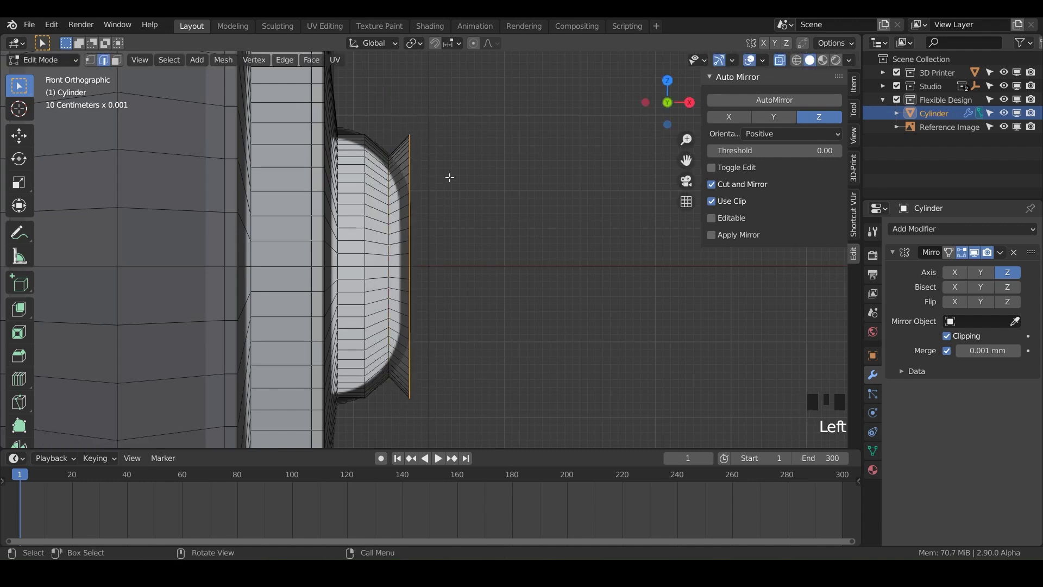
key("s")
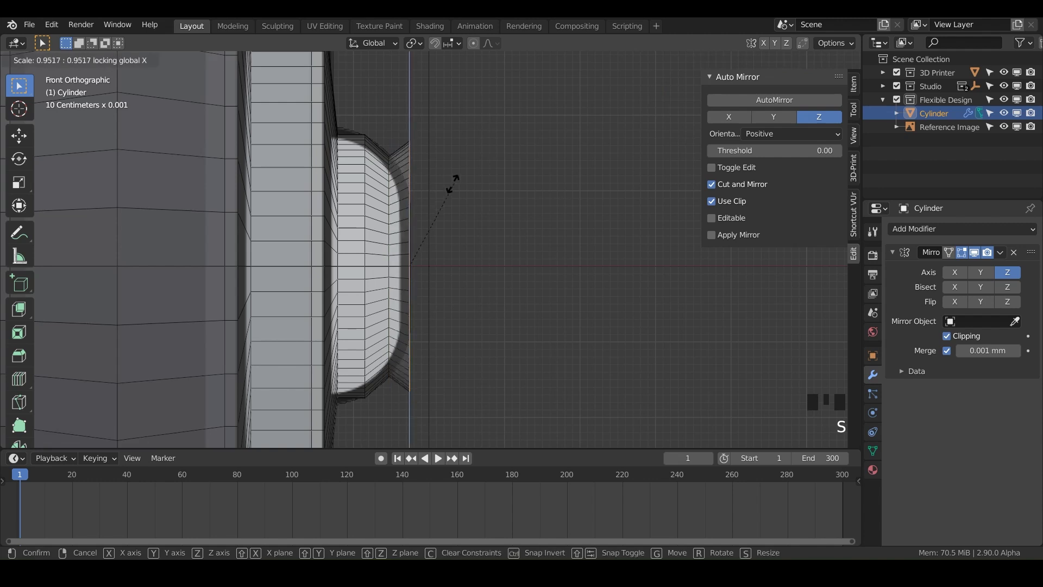
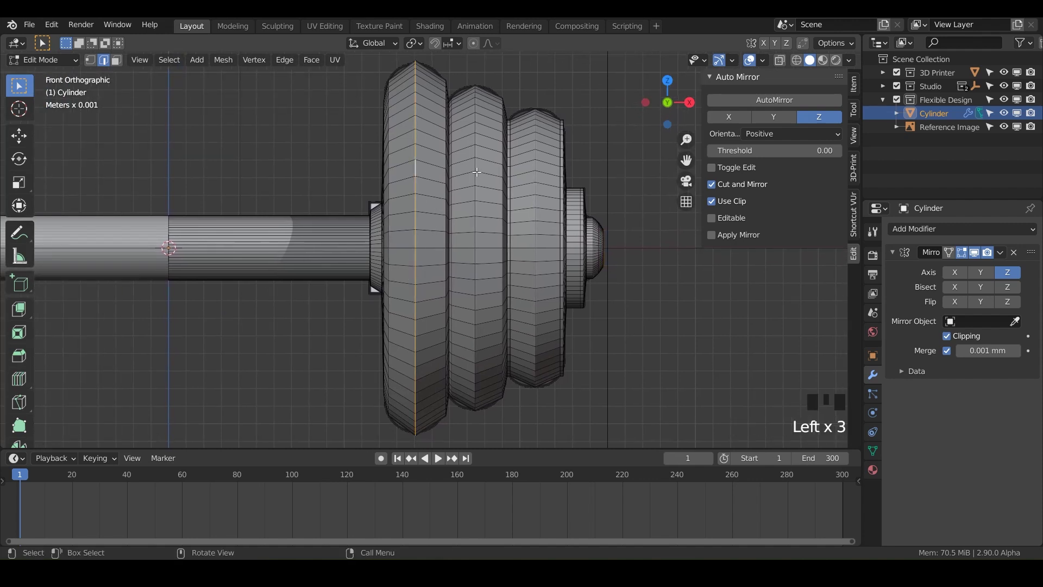
Step: Add the next plate's centre edge loop to the selection for bevelling
double_click(477, 162)
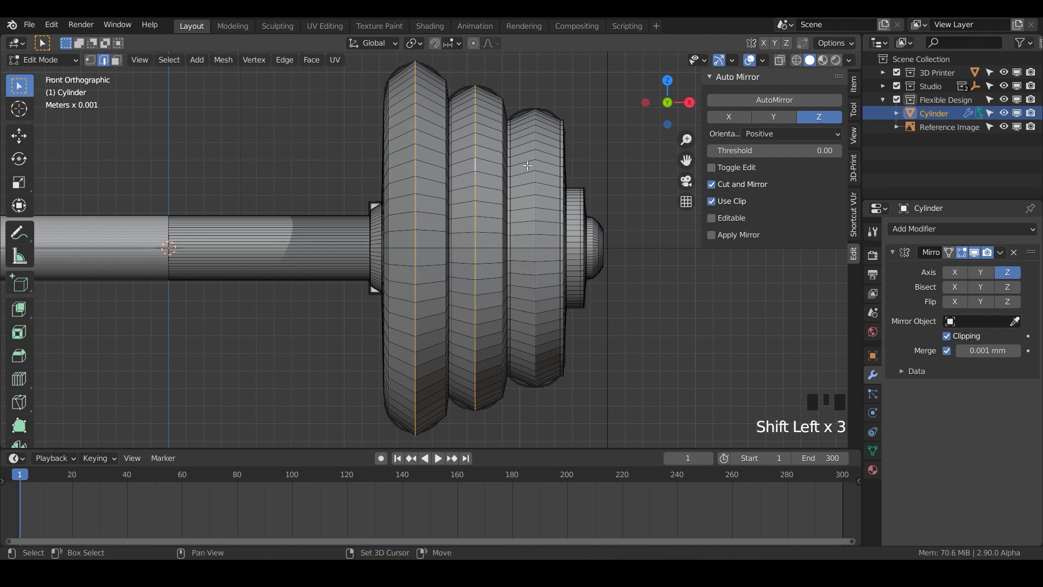
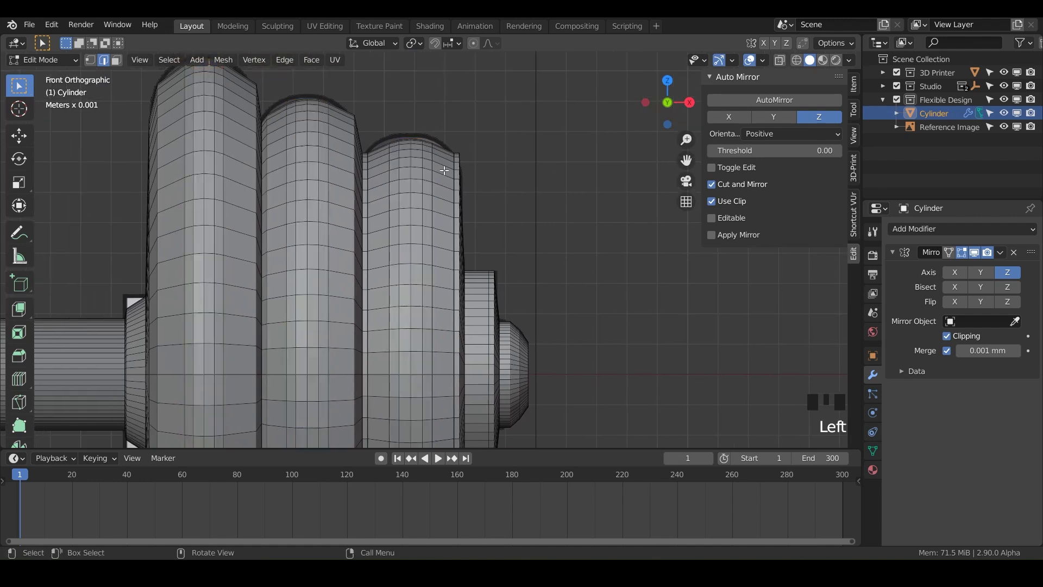
Step: Scale the three plates' rim loops about 0.87 with X locked and slide them along the bar
double_click(462, 169)
double_click(458, 177)
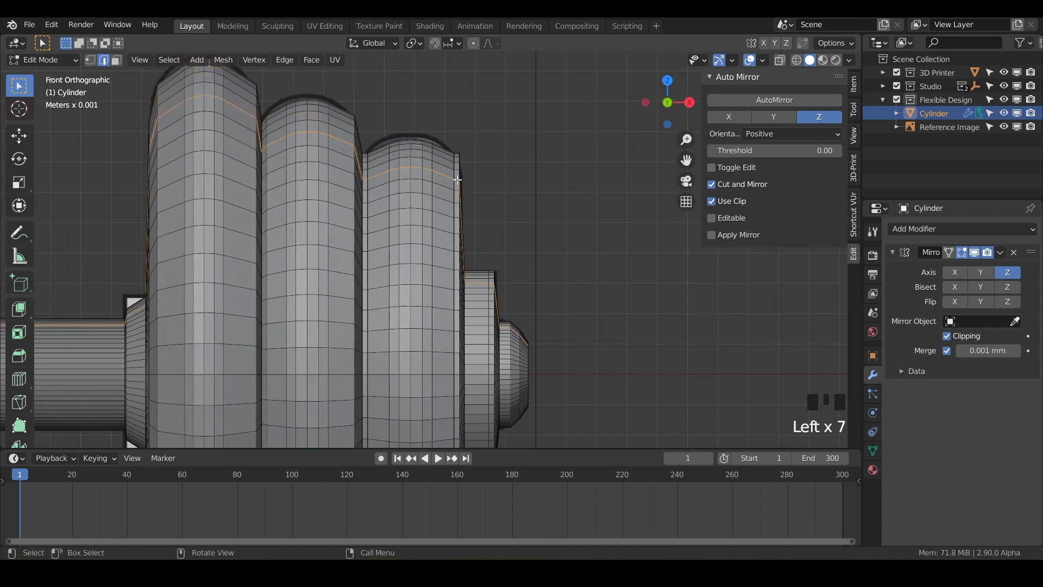
double_click(459, 180)
left_click_drag(459, 180, 503, 178)
key("s")
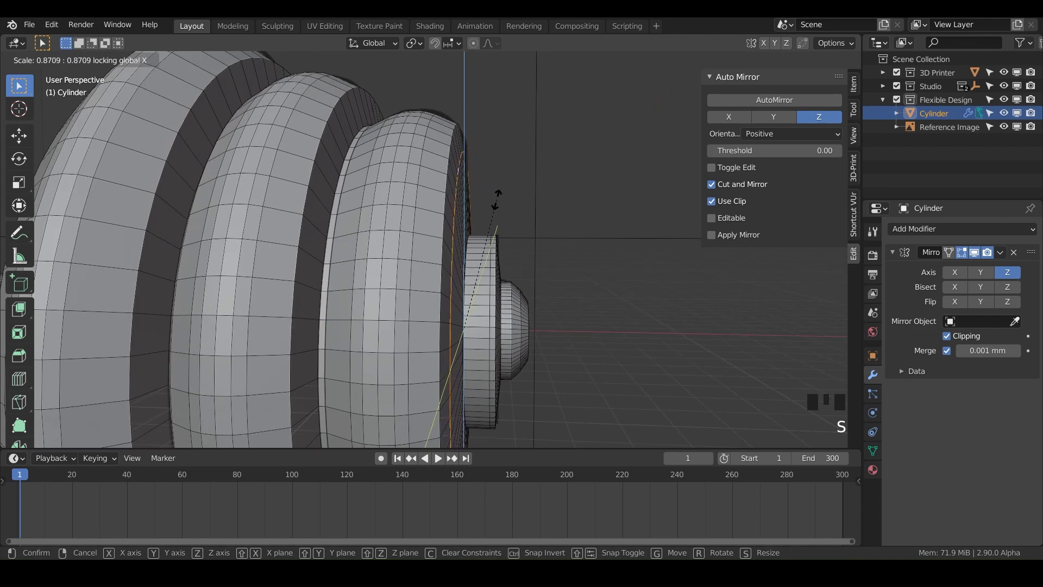
left_click_drag(480, 211, 515, 223)
scroll("down", 3)
left_click_drag(516, 223, 515, 229)
scroll("up", 3)
key("g")
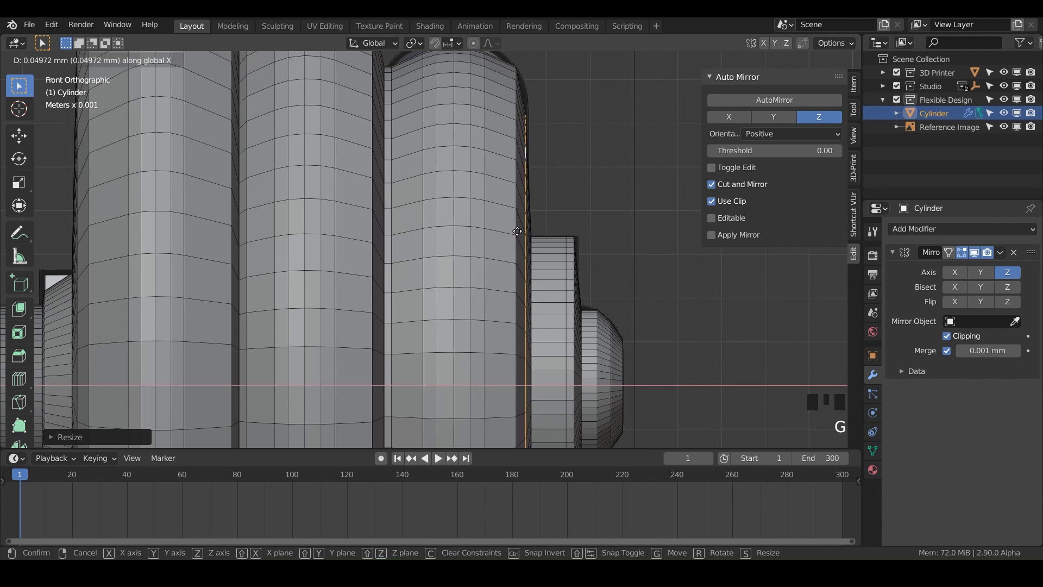